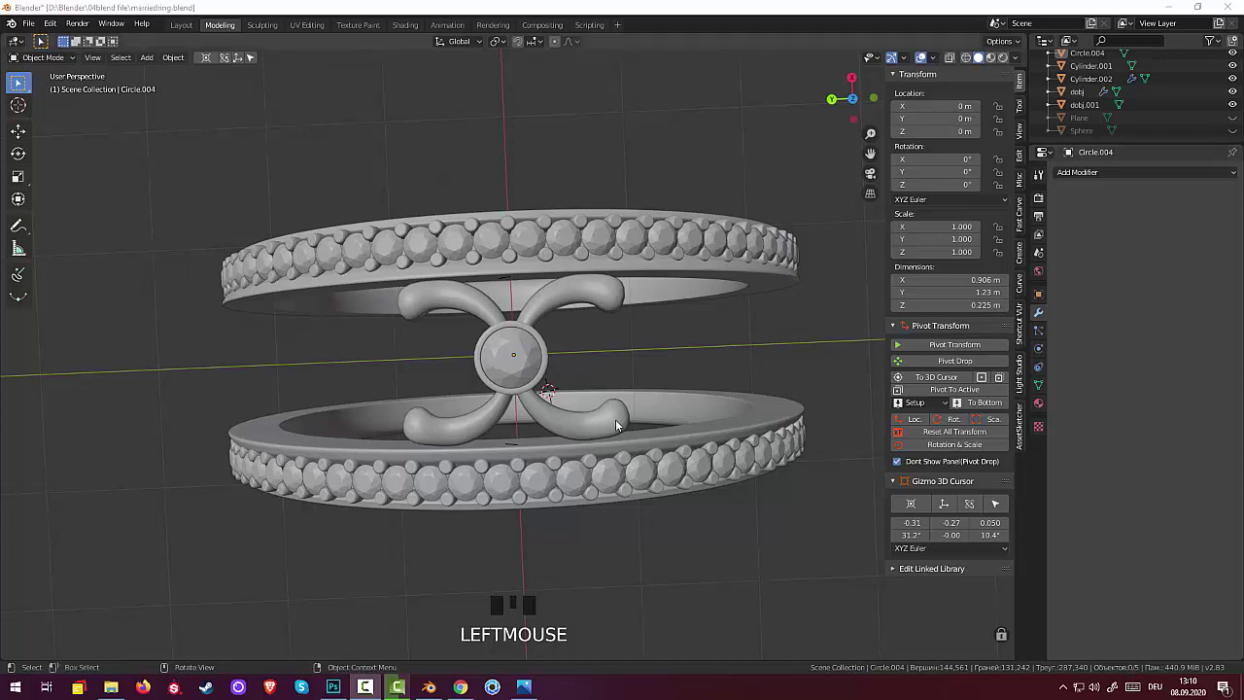
Step: Select the flower ornament between the two bands as the reference for the new sphere
click(619, 425)
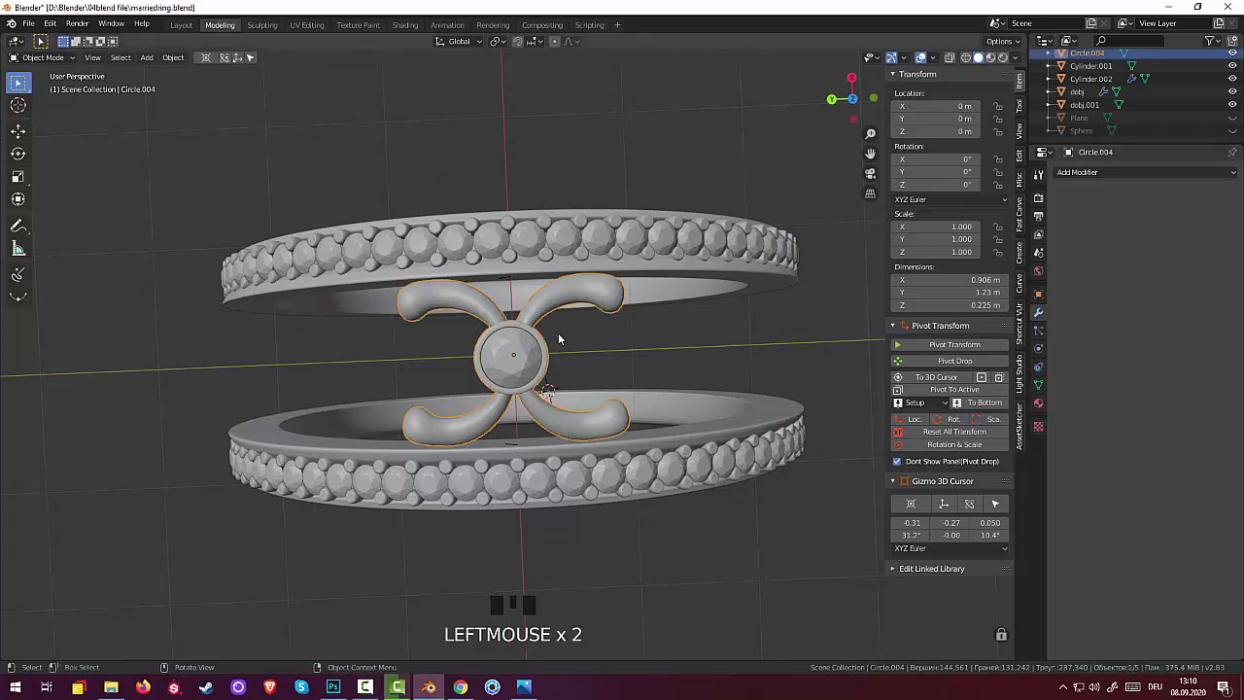
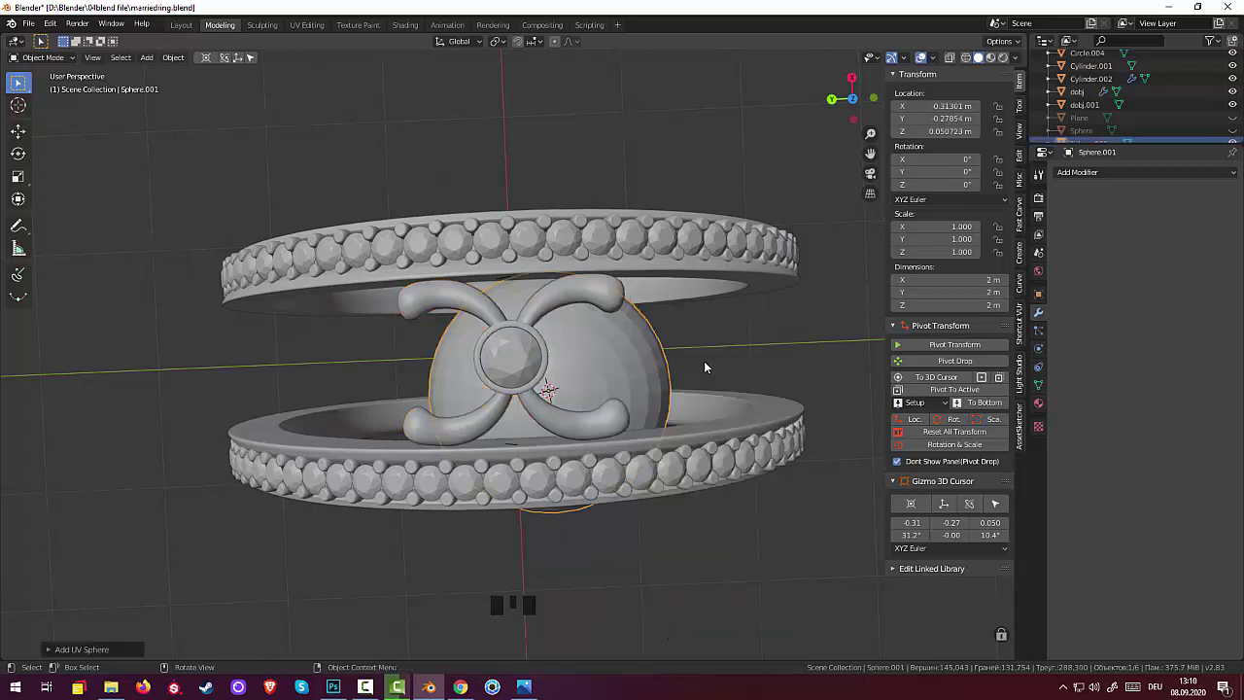
Step: Scale the new UV sphere down into a small bead
drag(711, 346, 691, 275)
key(s)
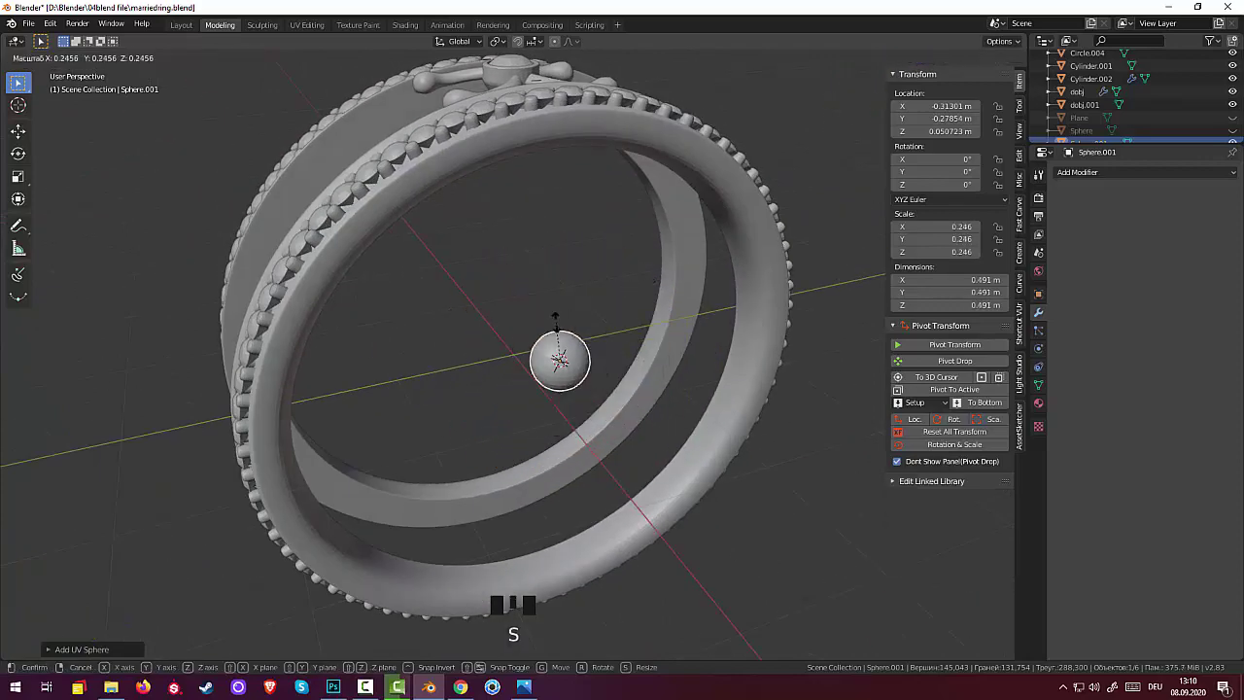
drag(640, 343, 607, 385)
Step: Raise the bead to the ornament's height and slide it onto a lower petal tip in top view
key(g)
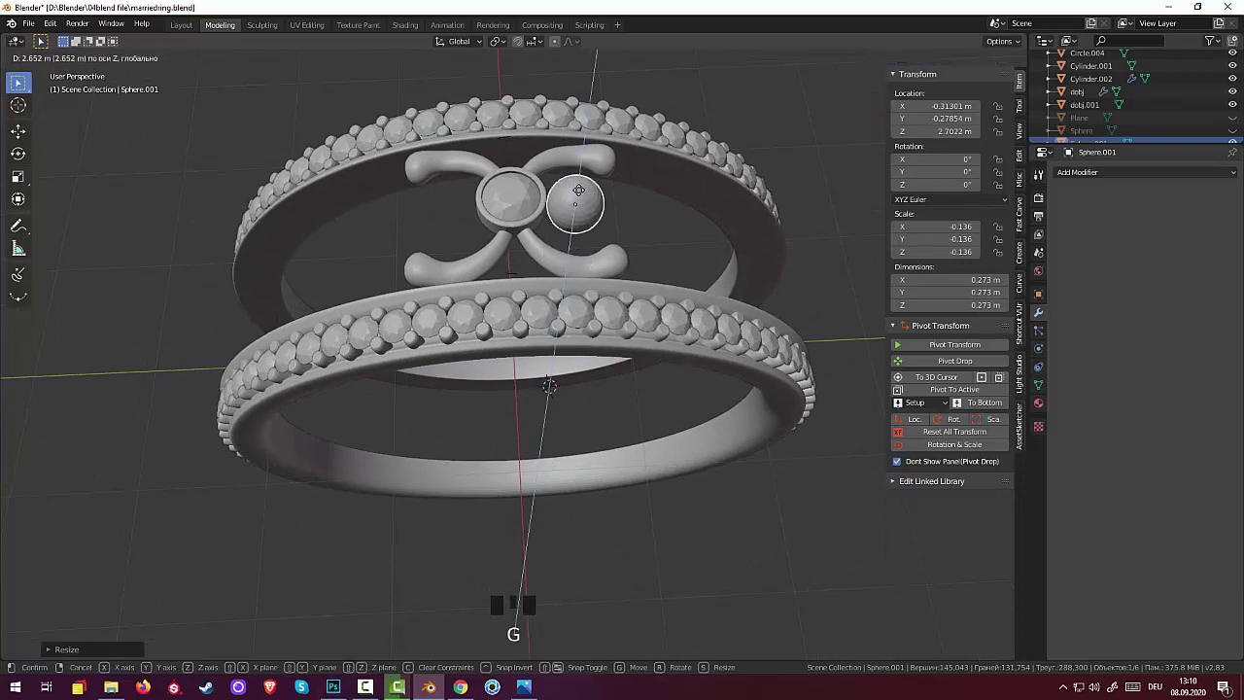
drag(728, 193, 658, 196)
key(KP_7)
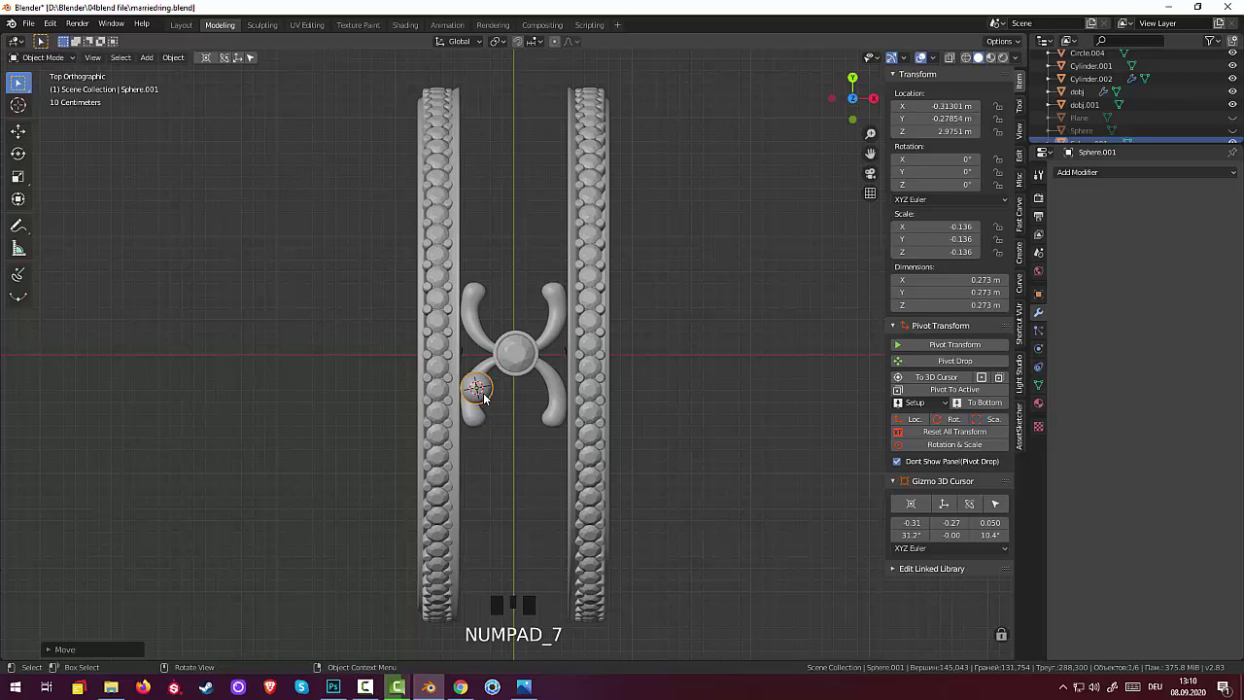
key(g)
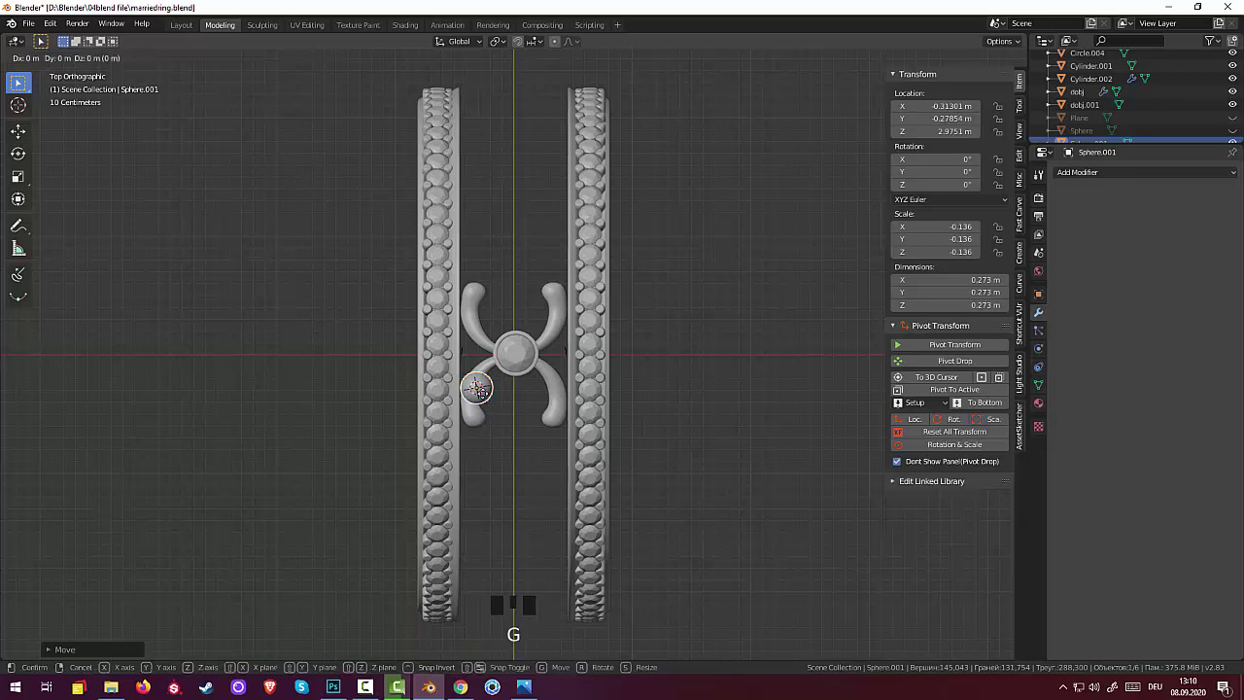
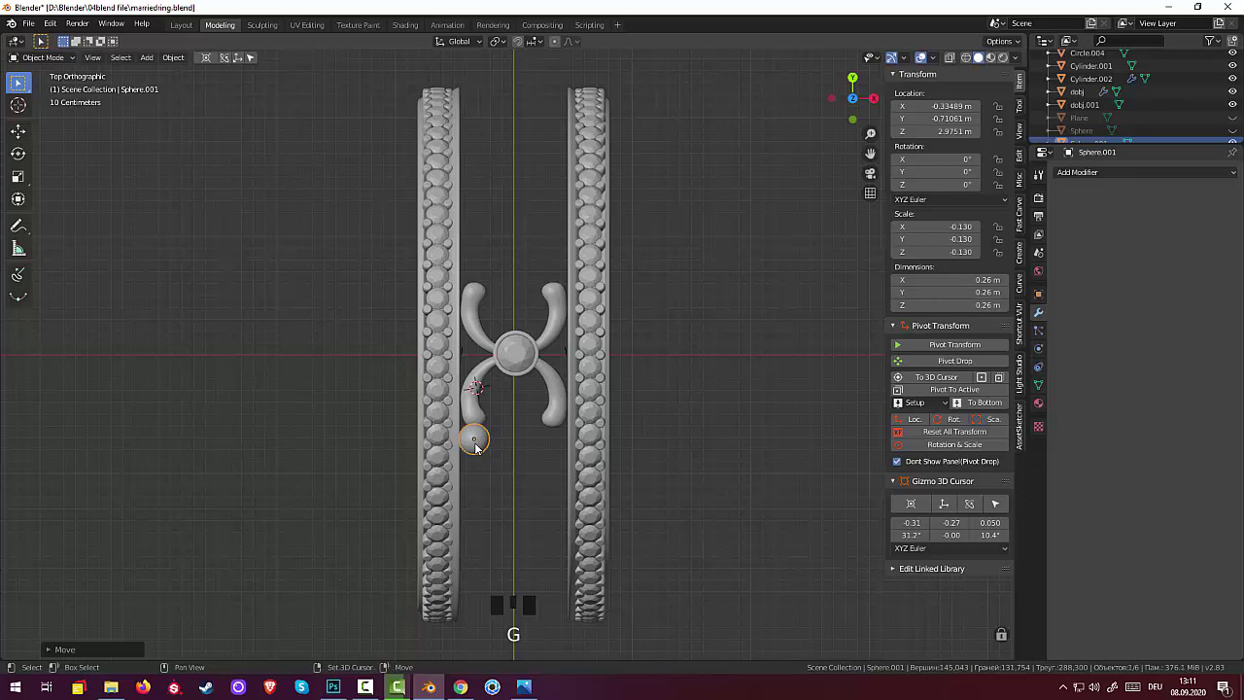
Step: Duplicate the bead for the mirrored position on the opposite petal
key(shift+d)
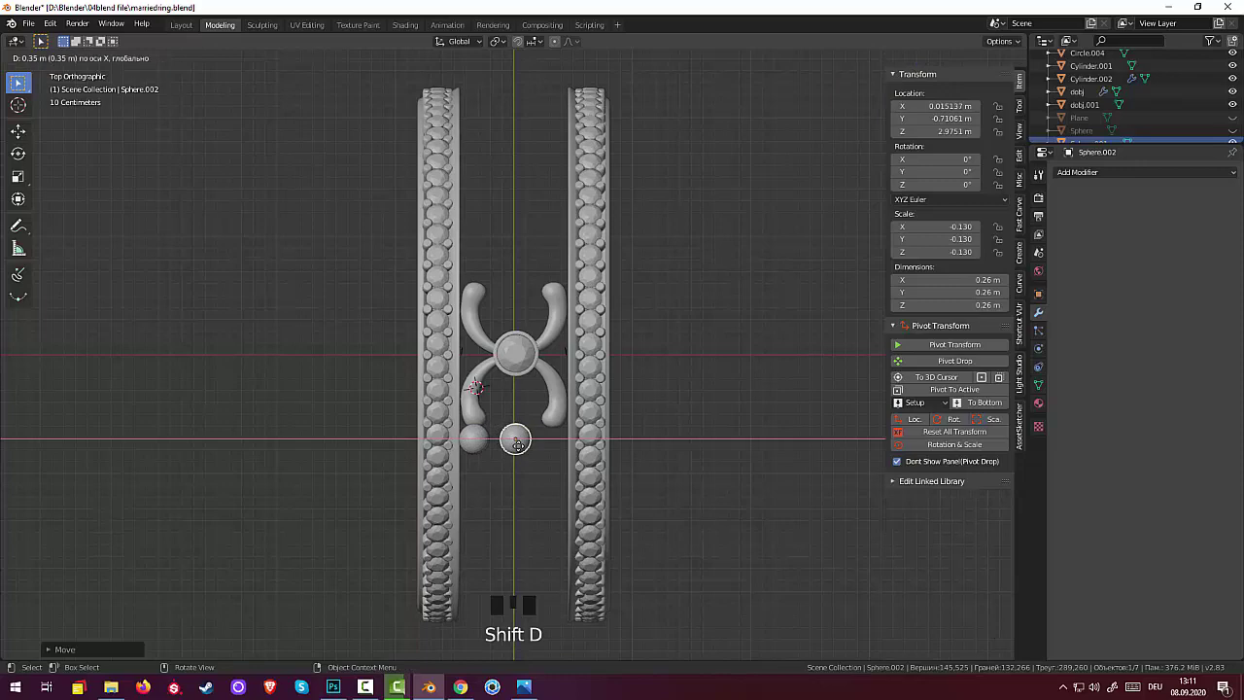
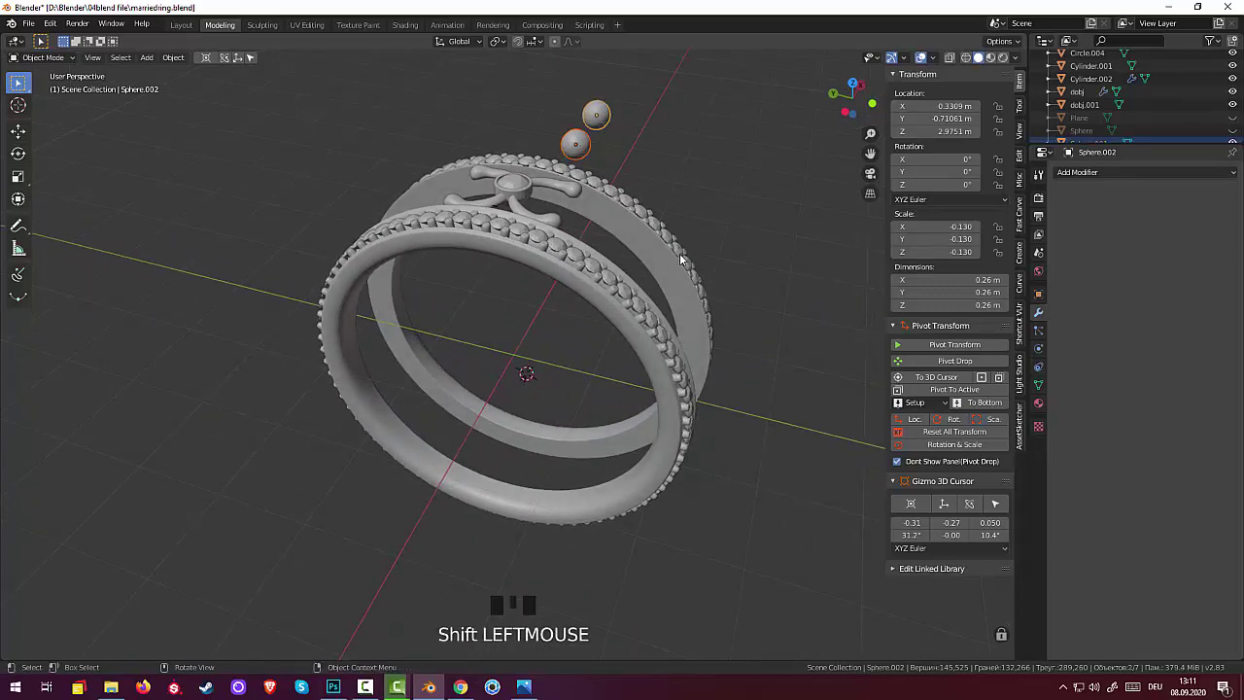
Step: Lower both beads along Z in front view until they reach the ornament's level
key(KP_1)
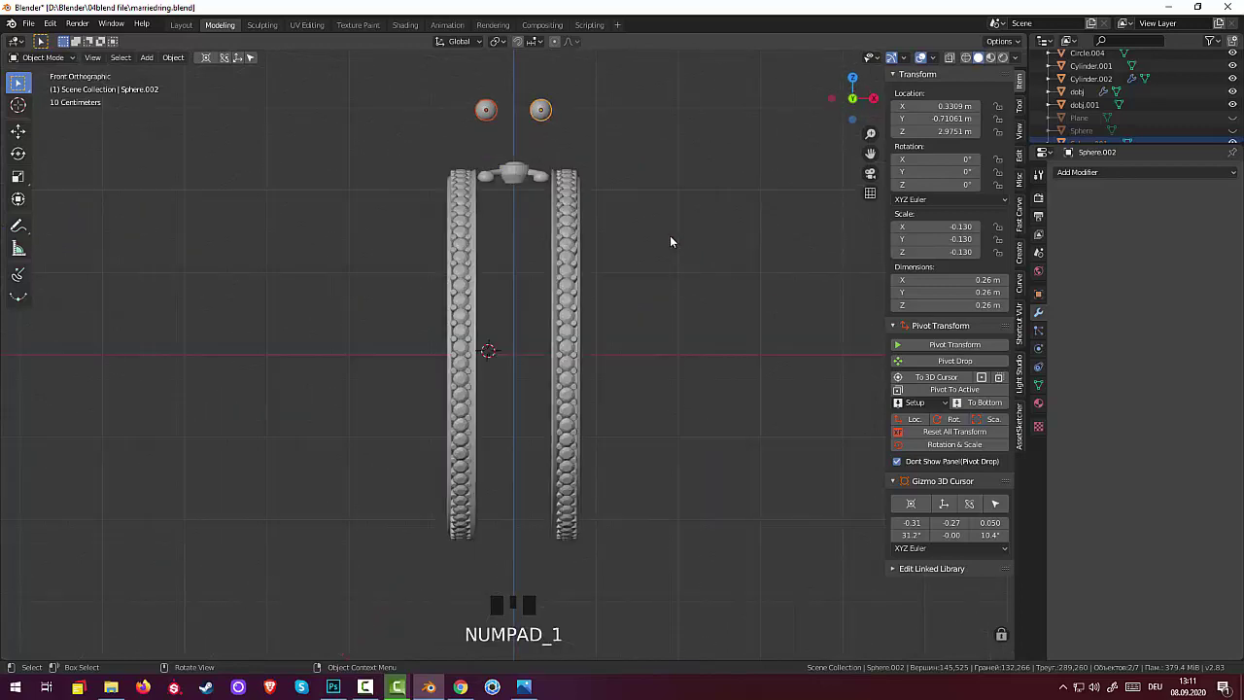
key(g)
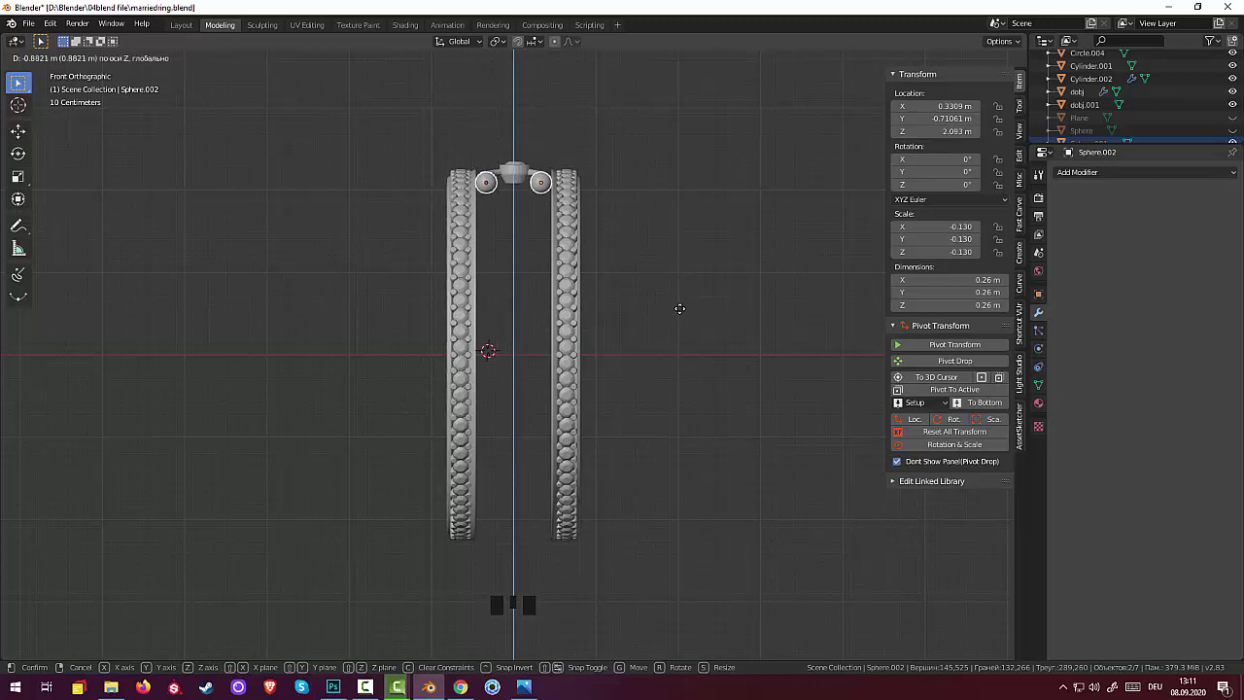
click(754, 250)
drag(741, 202, 640, 158)
key(z)
middle_click(659, 176)
Step: Fine-tune the first bead's height from the side view, then reselect both beads
click(580, 183)
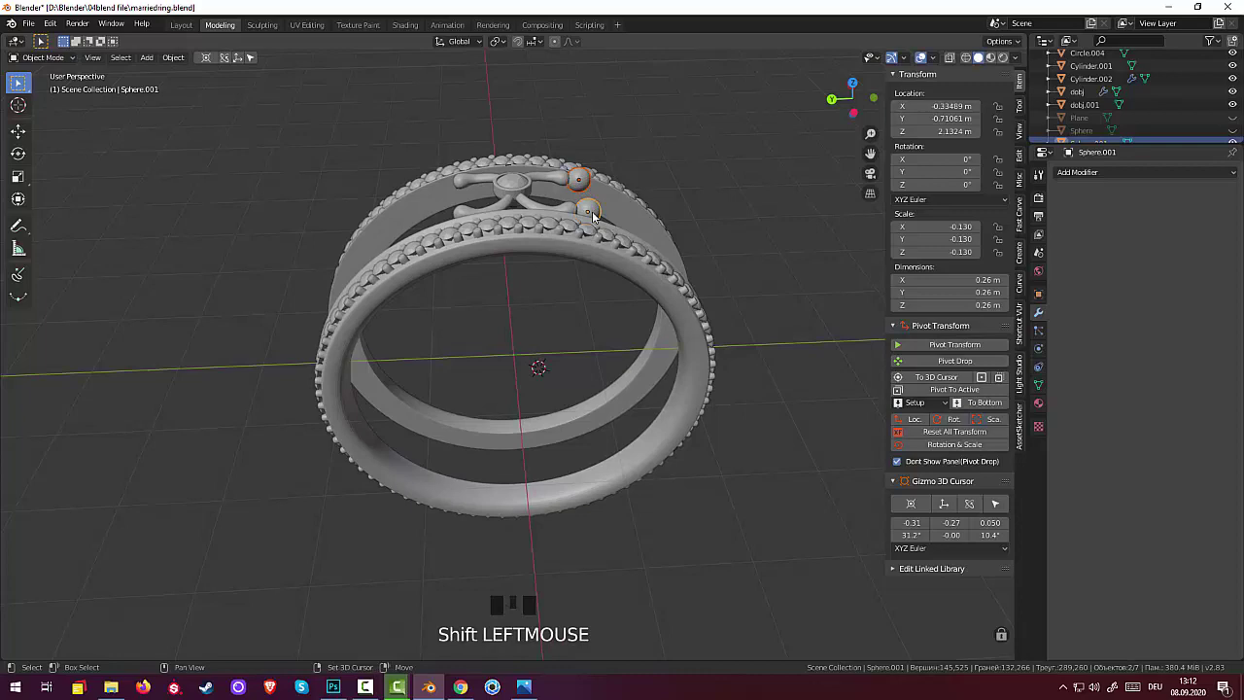
key(KP_1)
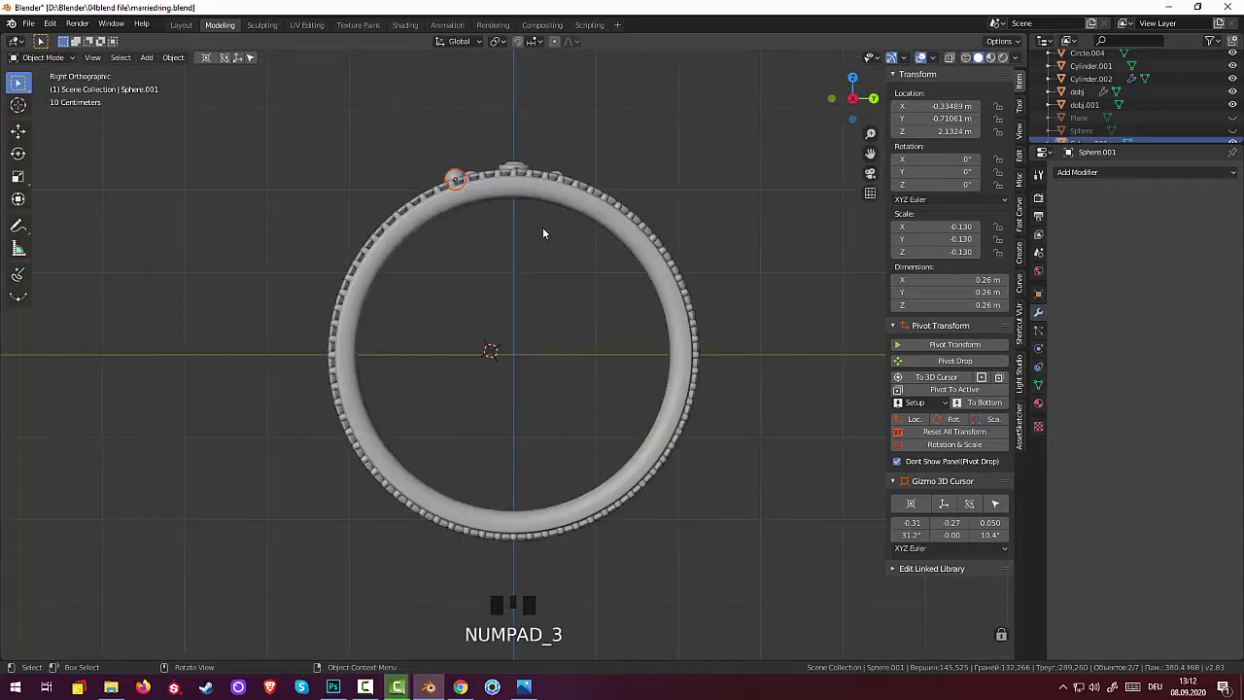
key(g)
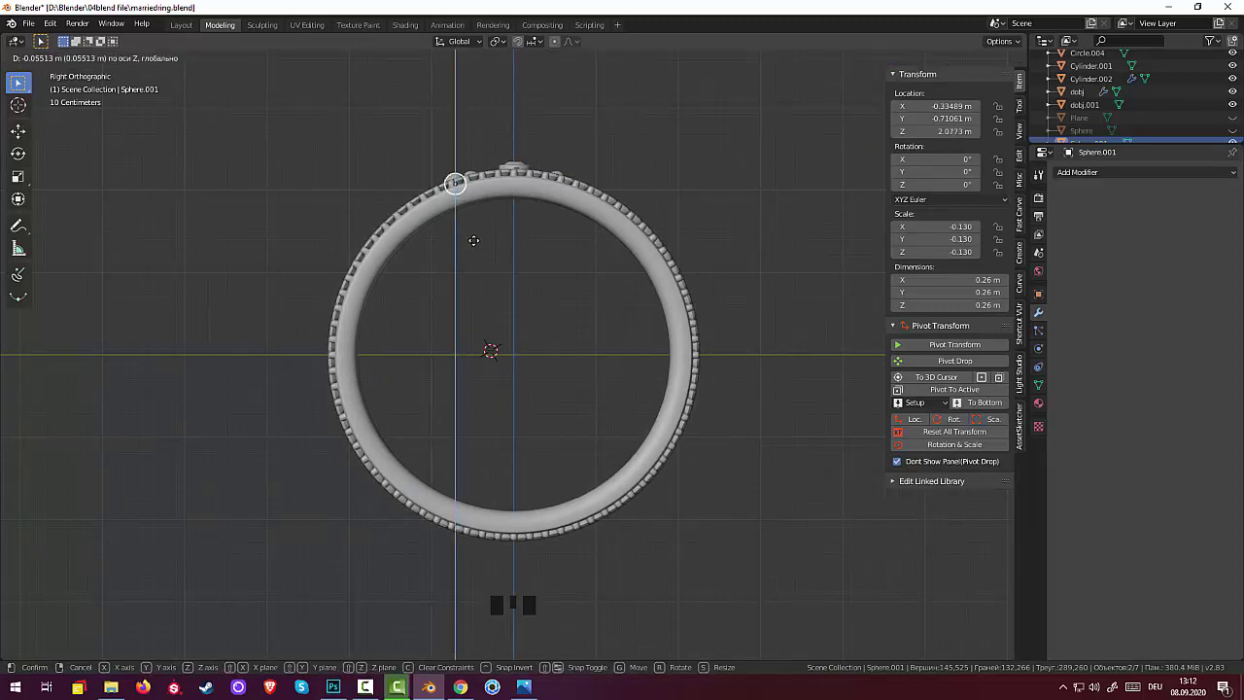
click(480, 281)
drag(642, 201, 598, 258)
click(599, 258)
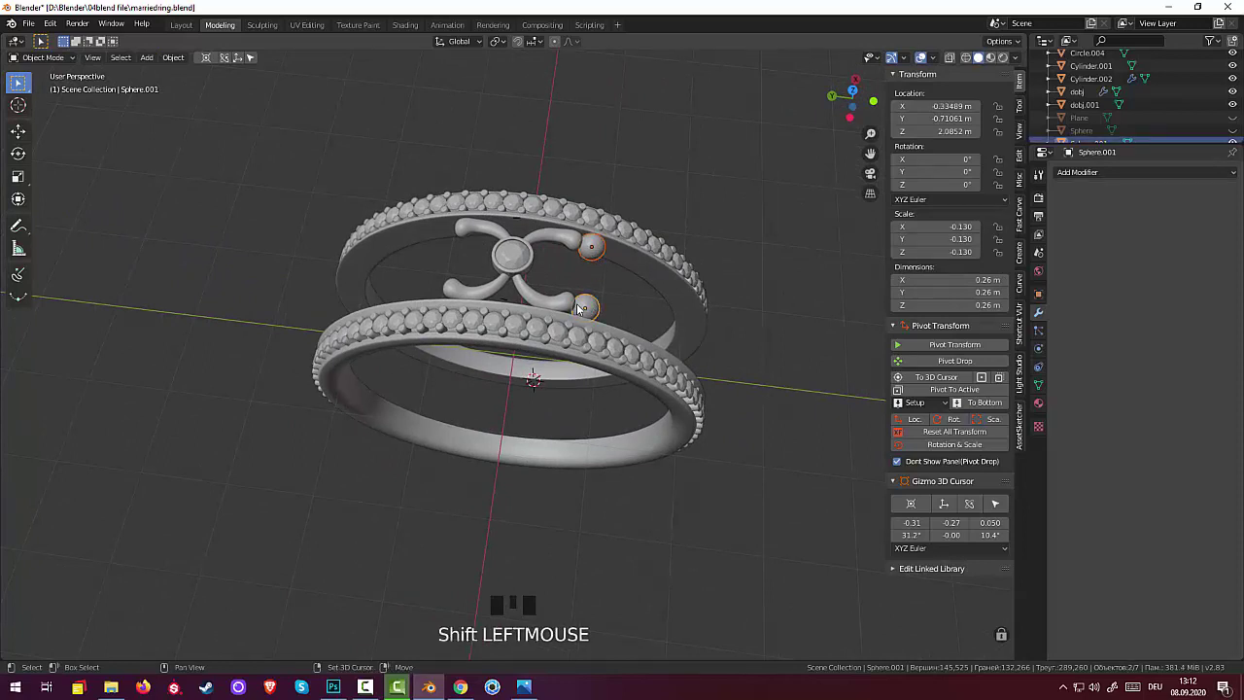
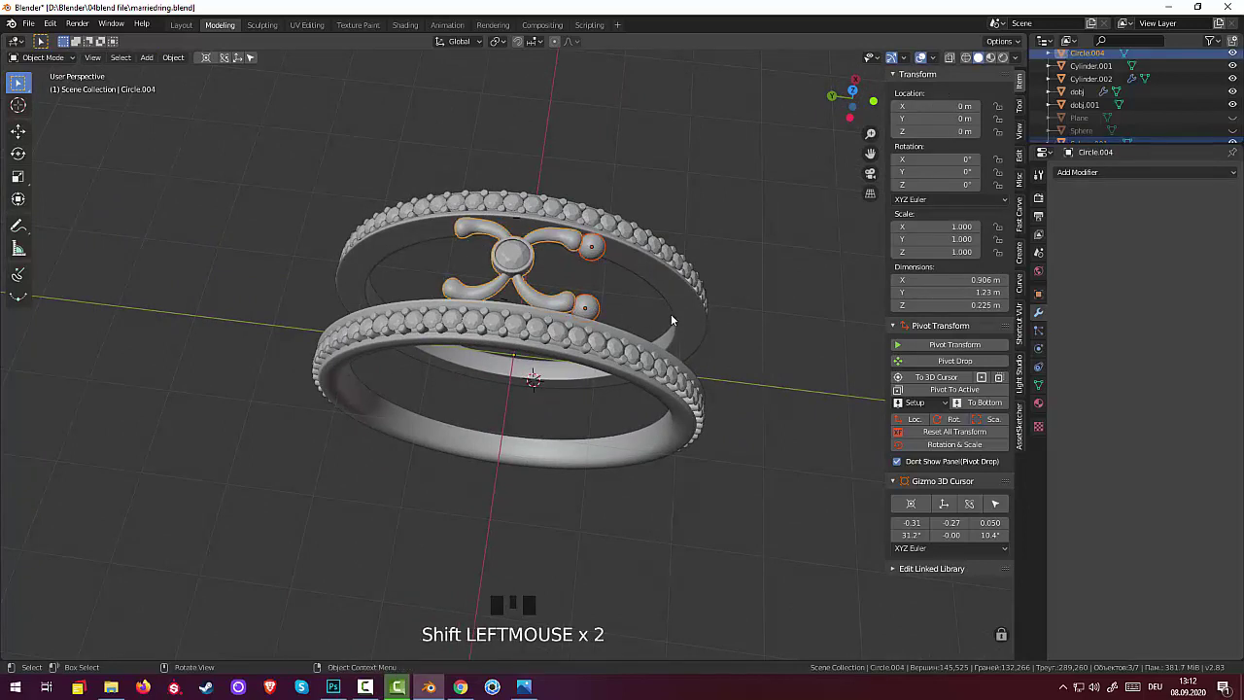
Step: Join the two beads into the flower ornament with Ctrl+J and start adding an empty at the ring centre
key(ctrl+j)
drag(750, 327, 941, 432)
drag(941, 432, 361, 116)
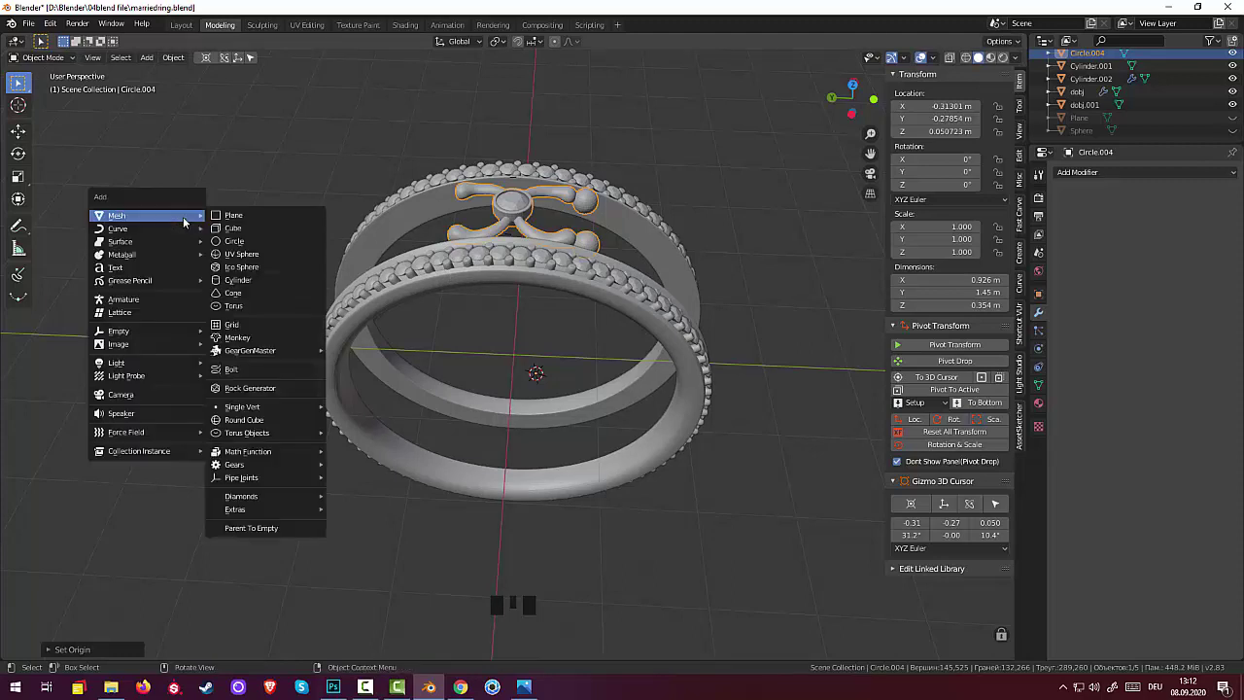
key(shift+a)
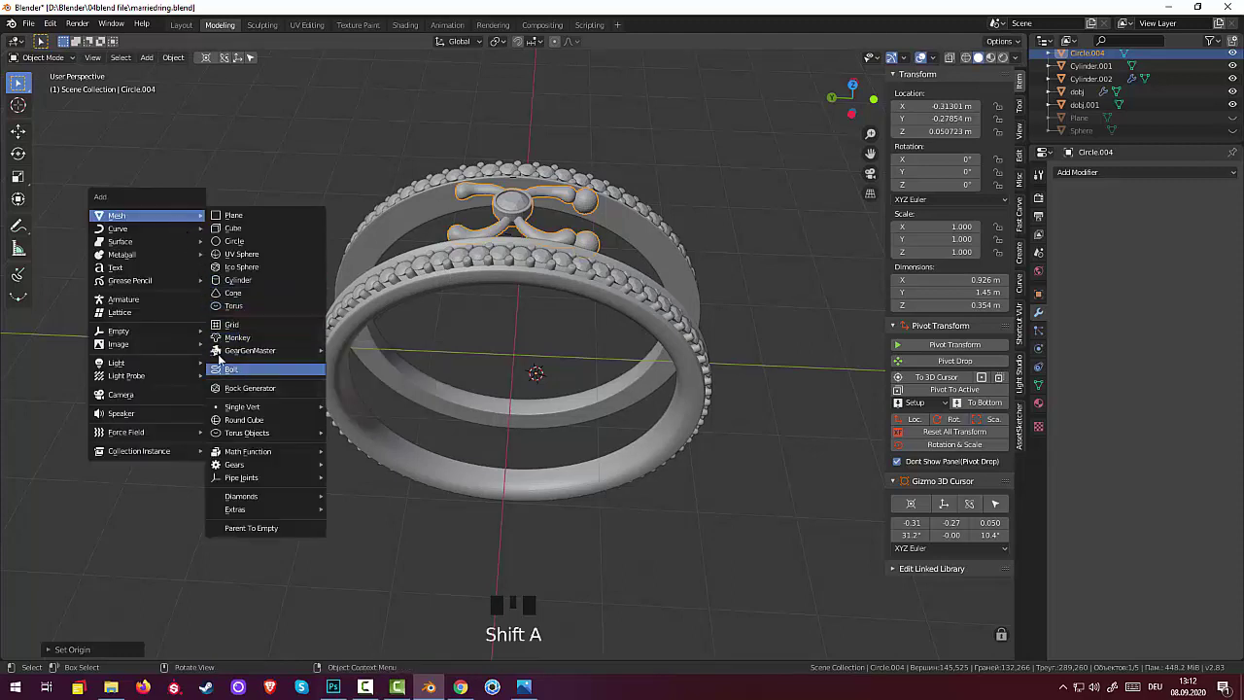
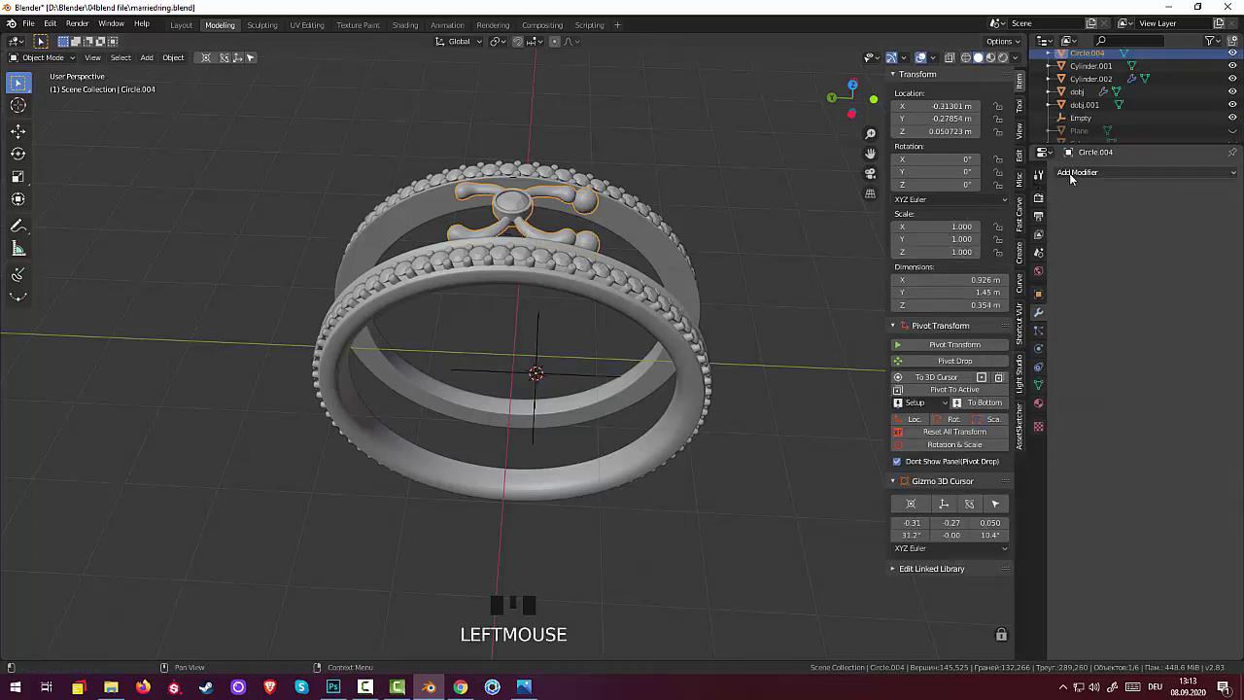
Step: Give the ornament's Array modifier the empty as object offset with 6 copies and rotate it in side view
drag(981, 204, 1113, 466)
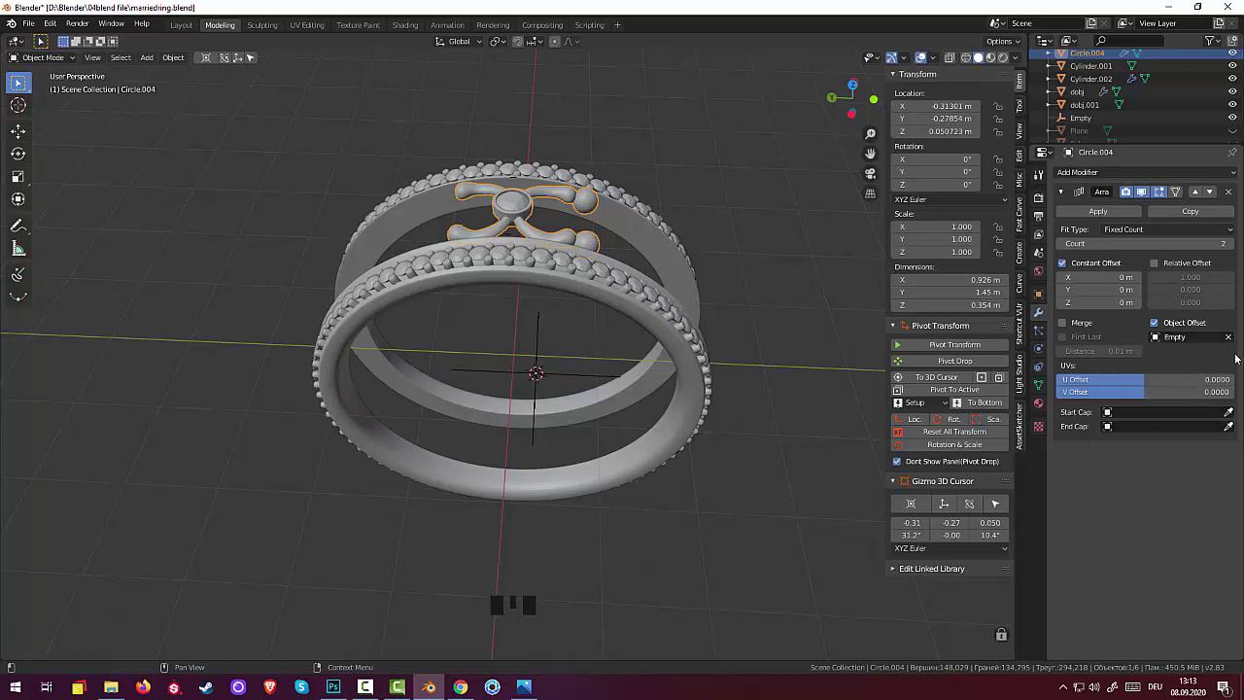
drag(1235, 248, 717, 228)
key(r)
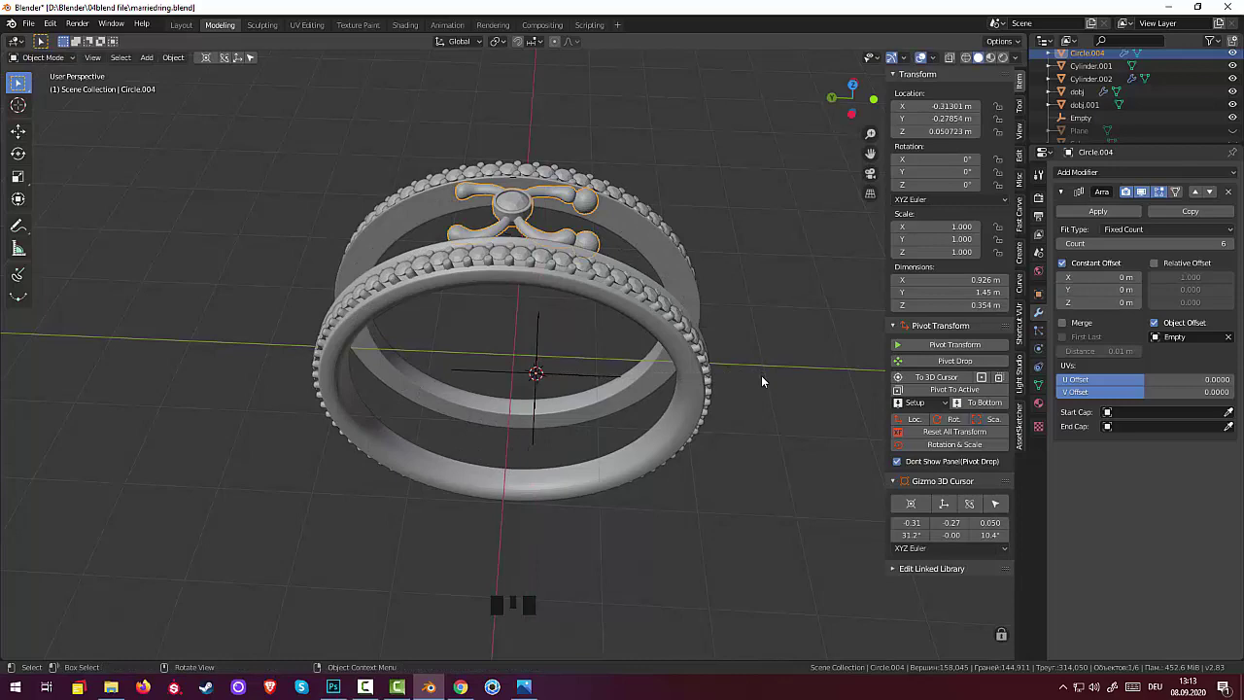
key(KP_3)
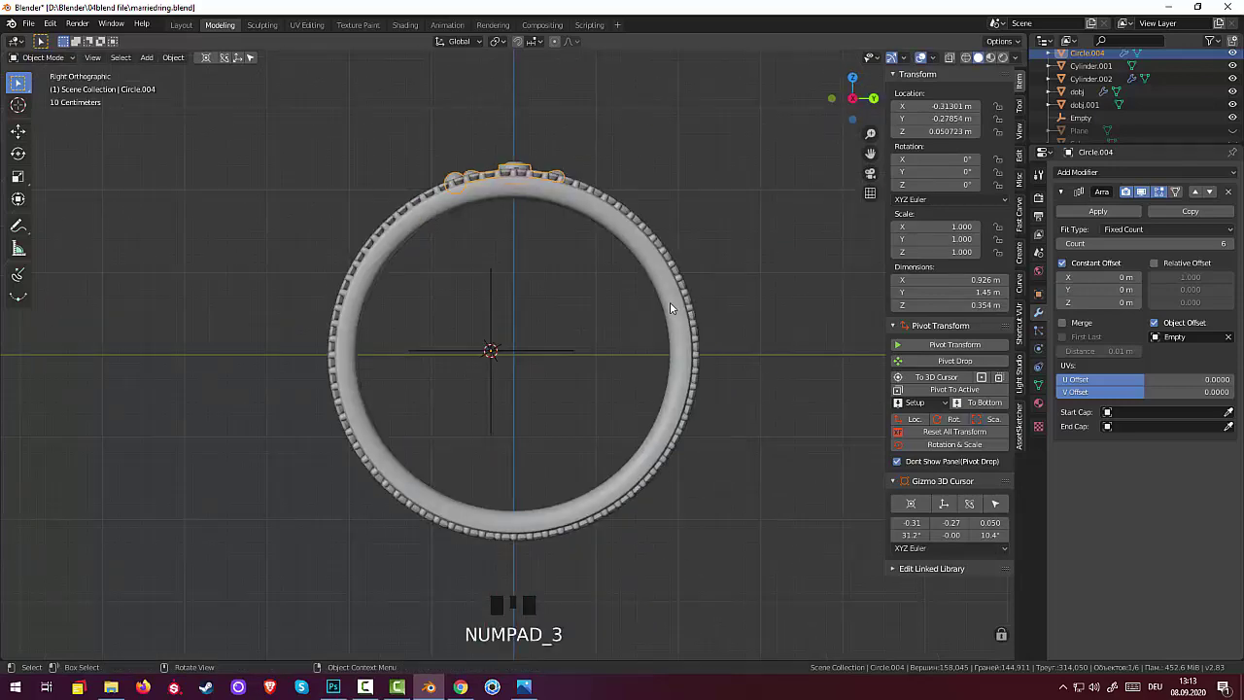
key(r)
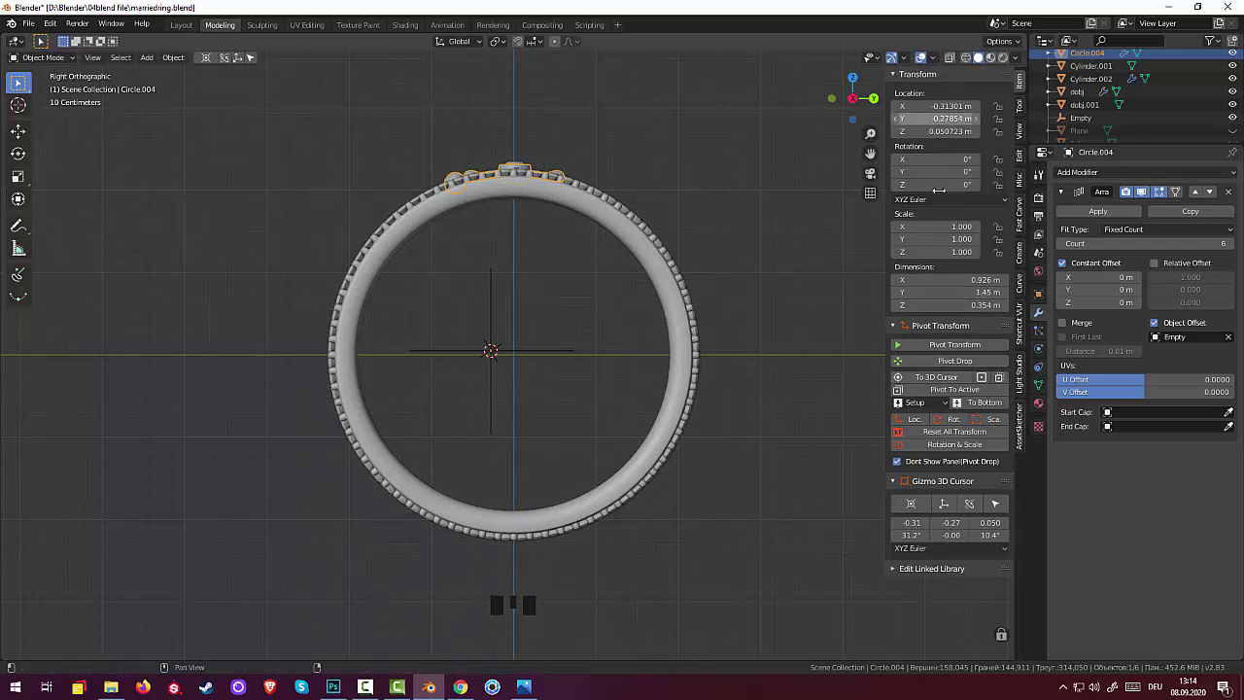
Step: Return to a perspective view and reset the array count to a single copy
drag(953, 433, 529, 169)
drag(608, 182, 576, 312)
click(576, 312)
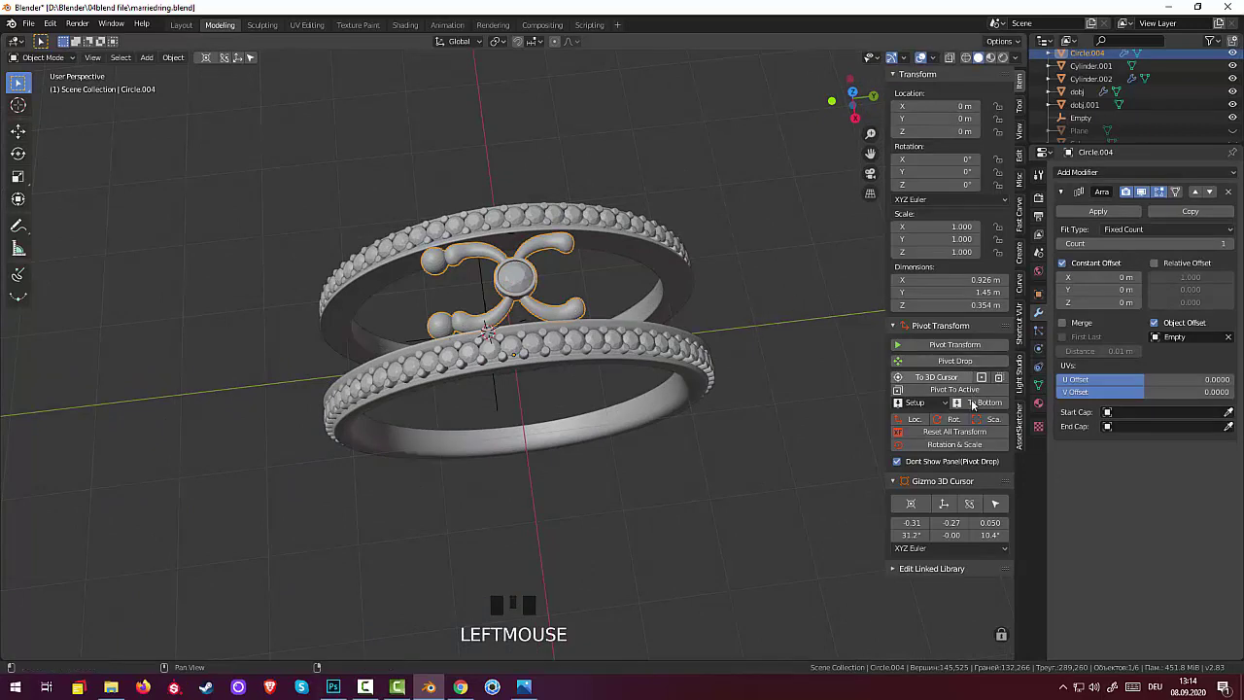
Step: Set the ornament's origin to its geometry, then to the 3D cursor at the rings' centre, removing the old empty
click(965, 439)
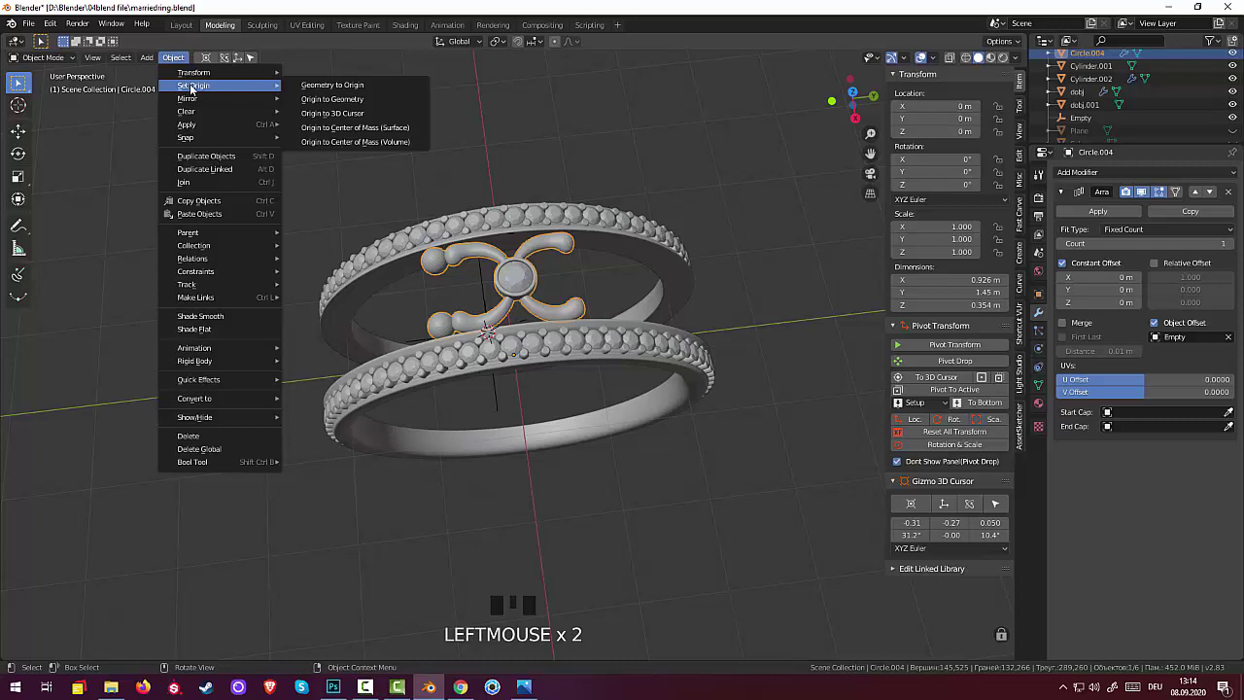
click(348, 118)
drag(556, 139, 544, 648)
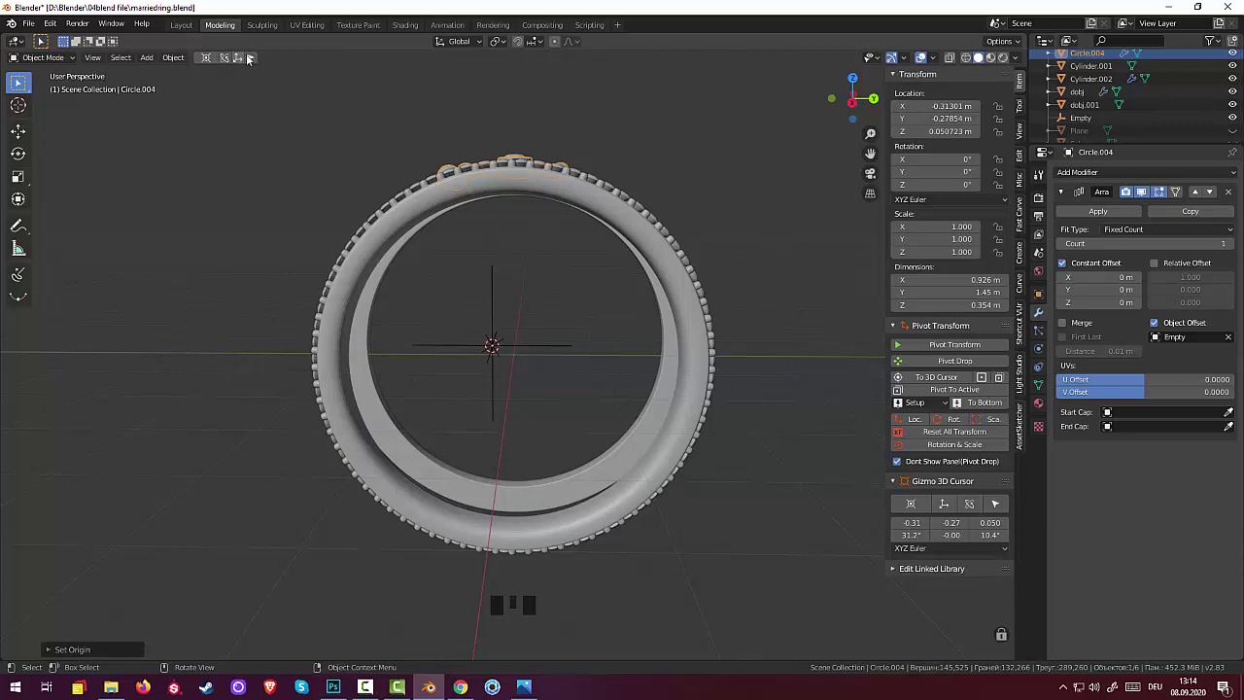
drag(255, 56, 354, 118)
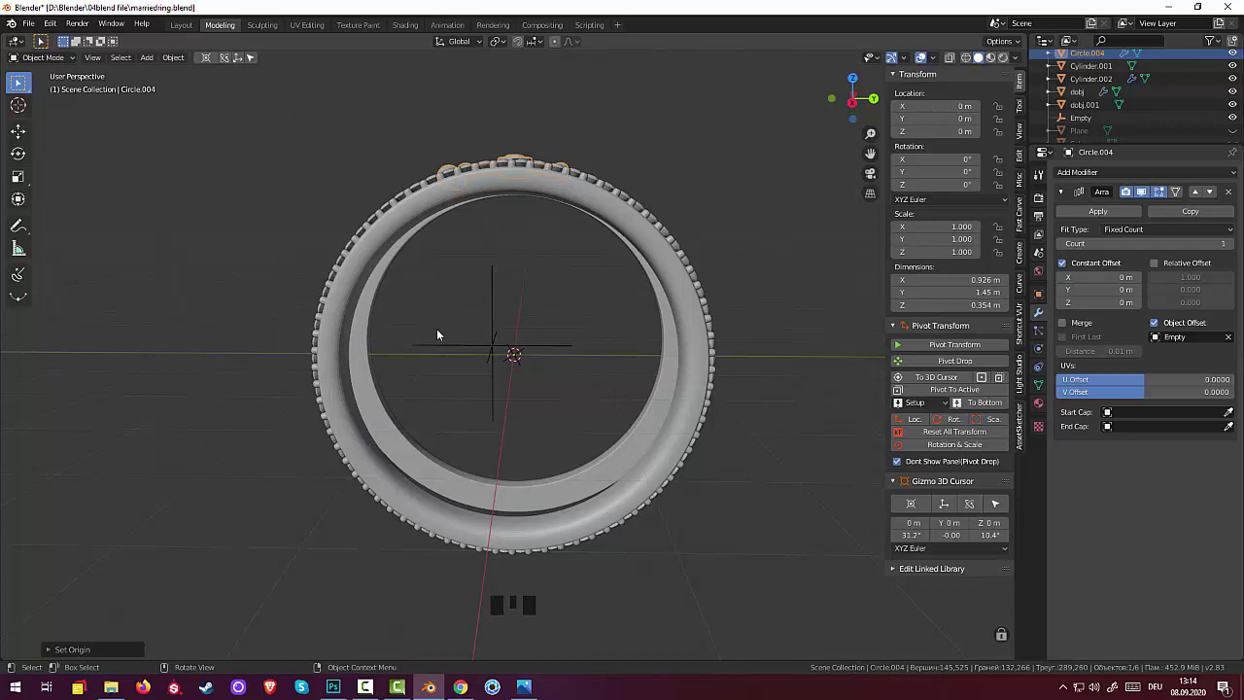
click(1092, 120)
drag(1040, 120, 521, 356)
Step: Add an Empty at the rings' centre, undoing a stray armature first, and reselect the flower ornament
click(521, 355)
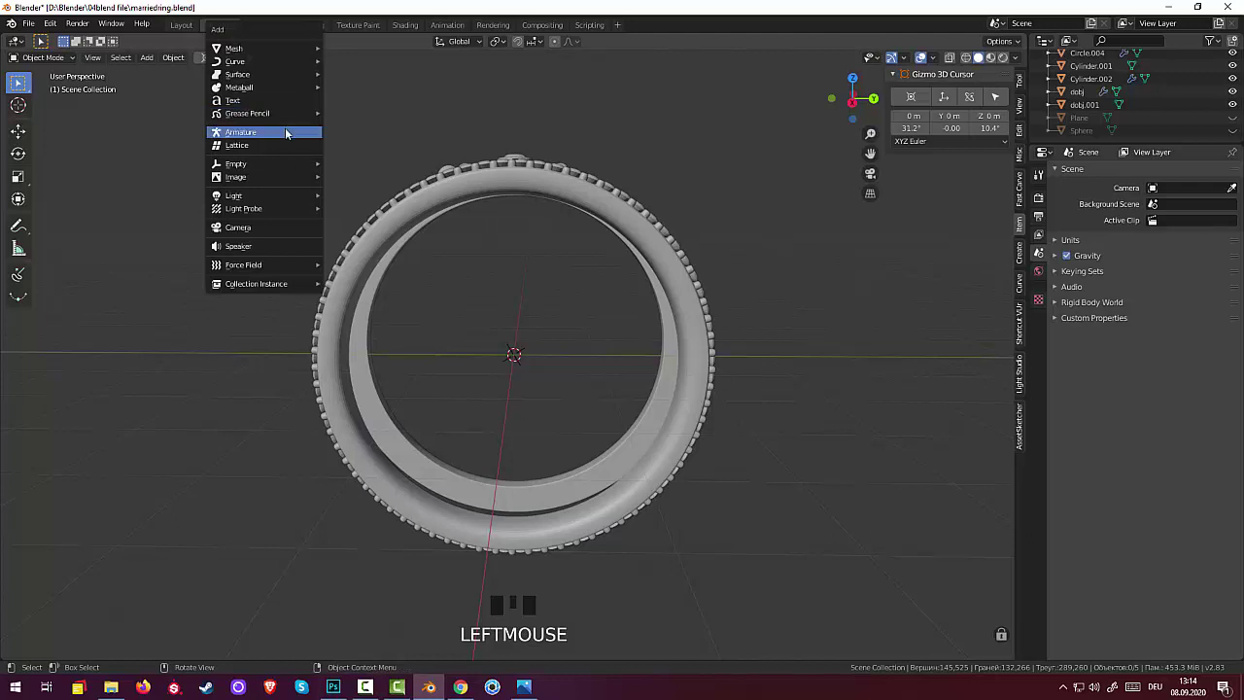
key(shift+a)
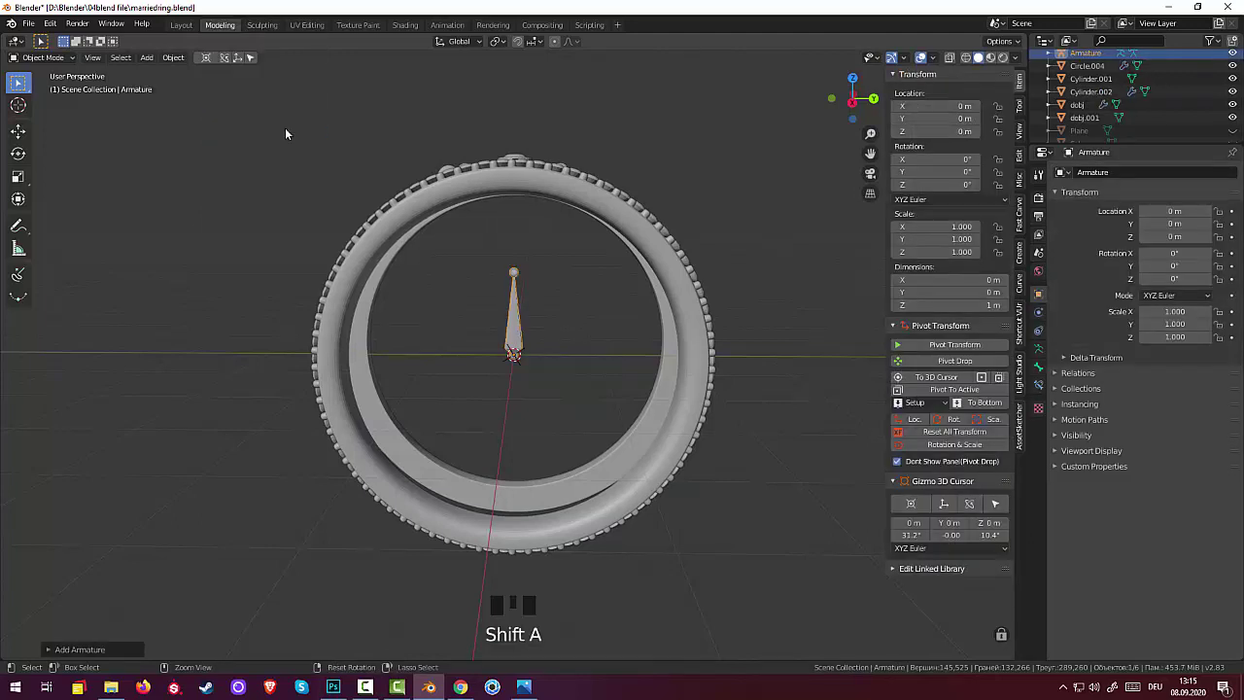
key(ctrl+z)
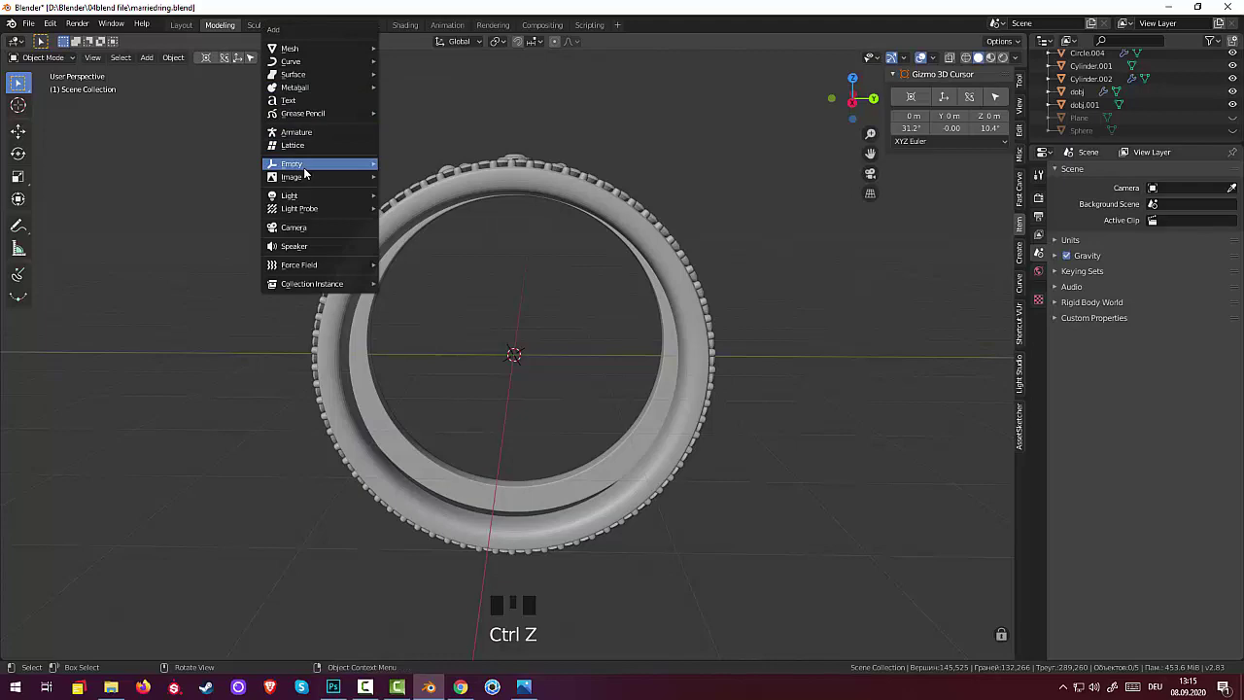
key(shift+a)
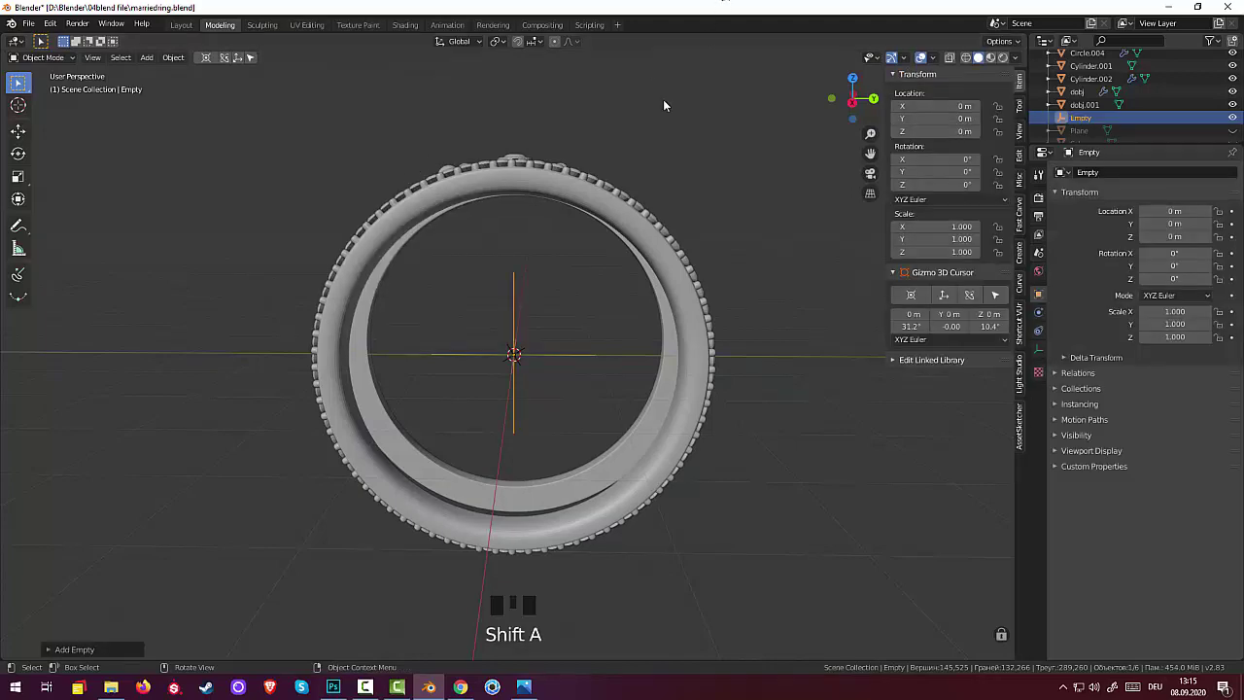
drag(598, 237, 513, 184)
click(513, 184)
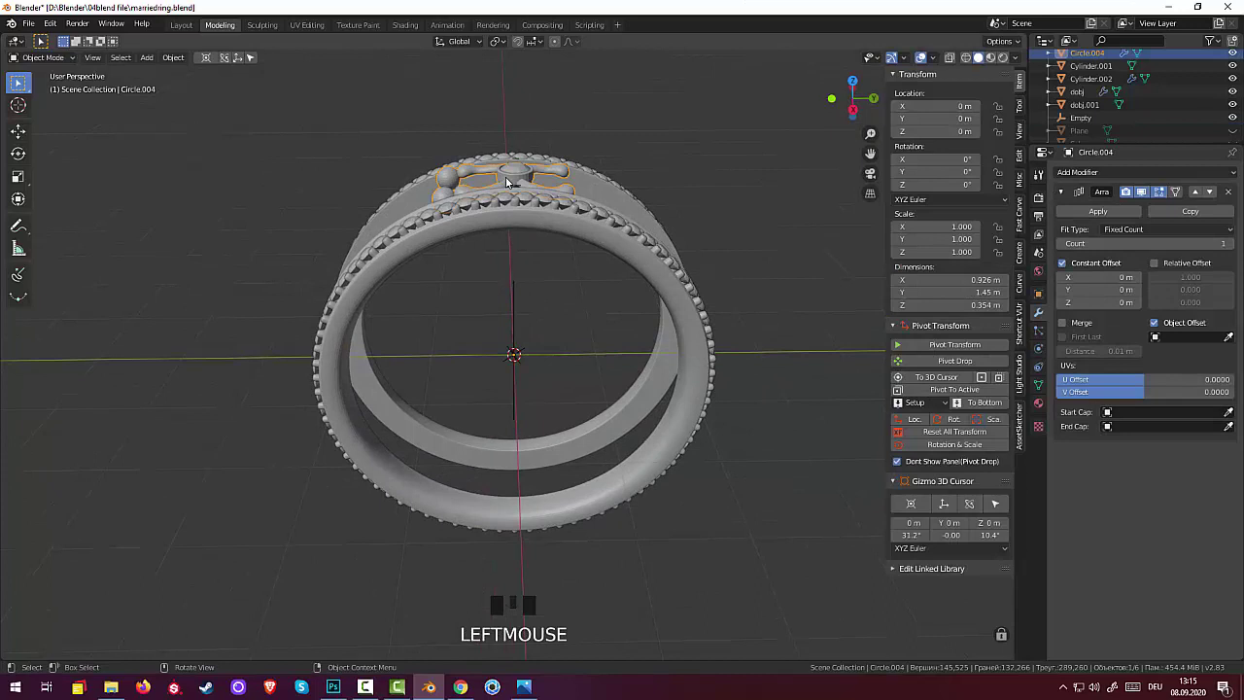
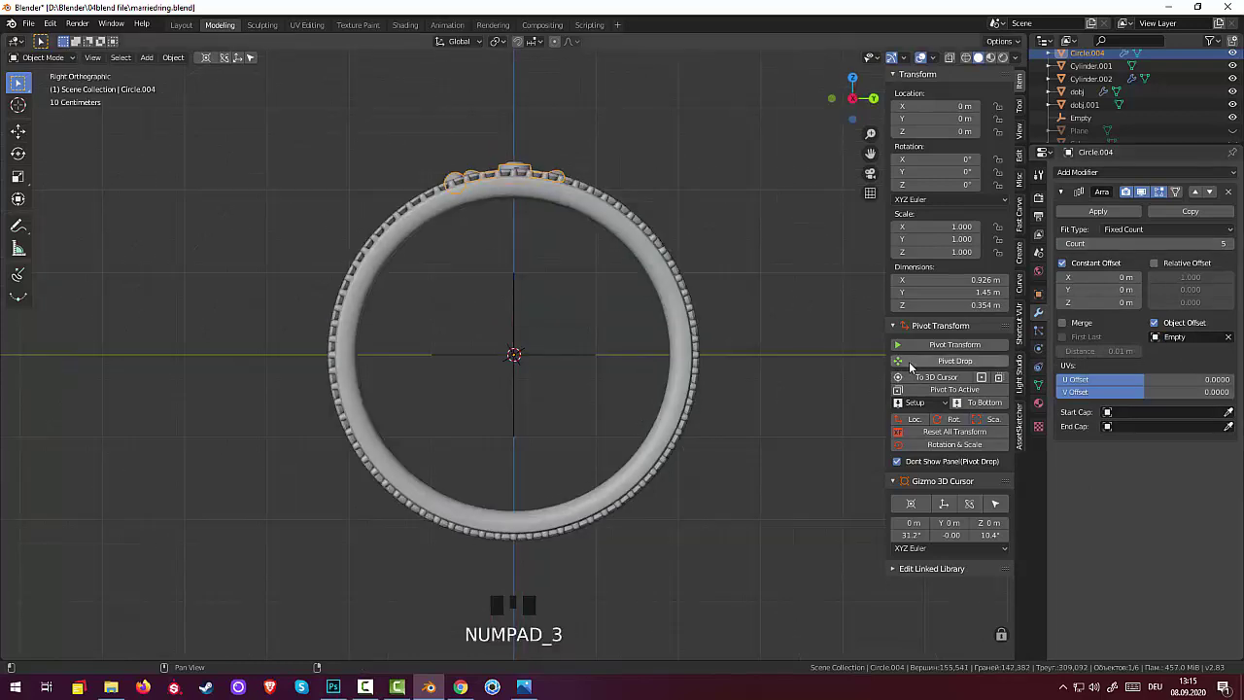
Step: Rotate the ornament about X and array it 10 times around the band using the Empty as object offset
key(r)
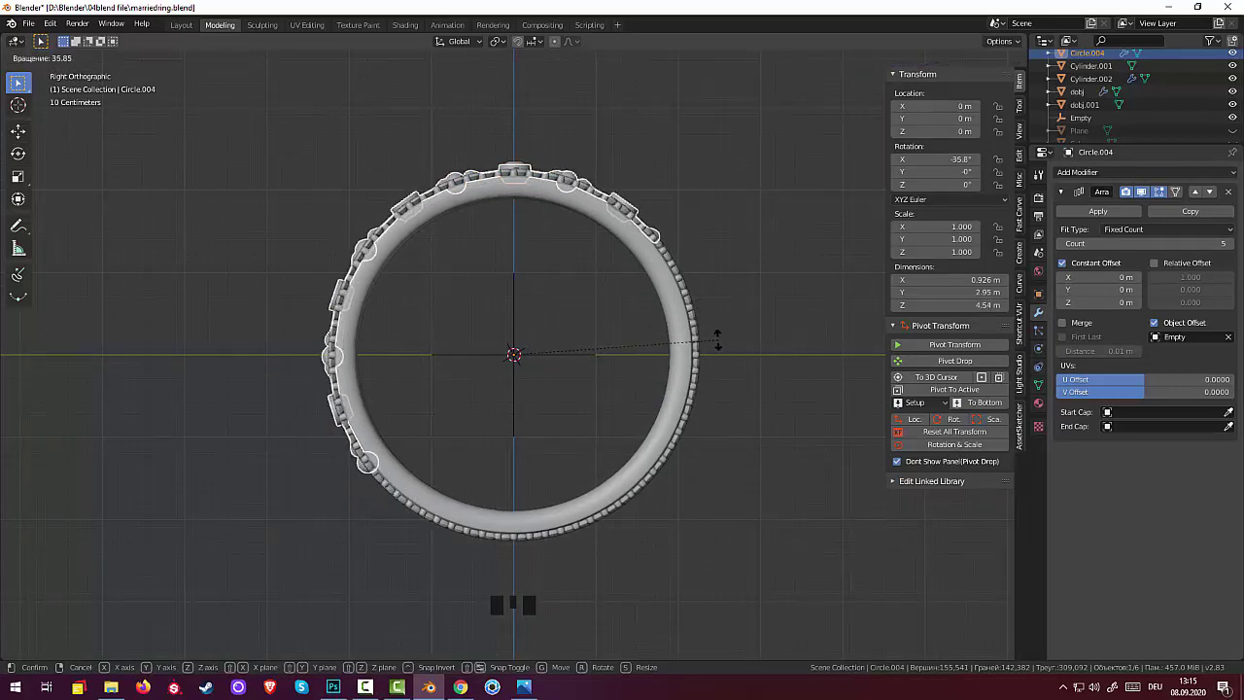
drag(762, 246, 819, 294)
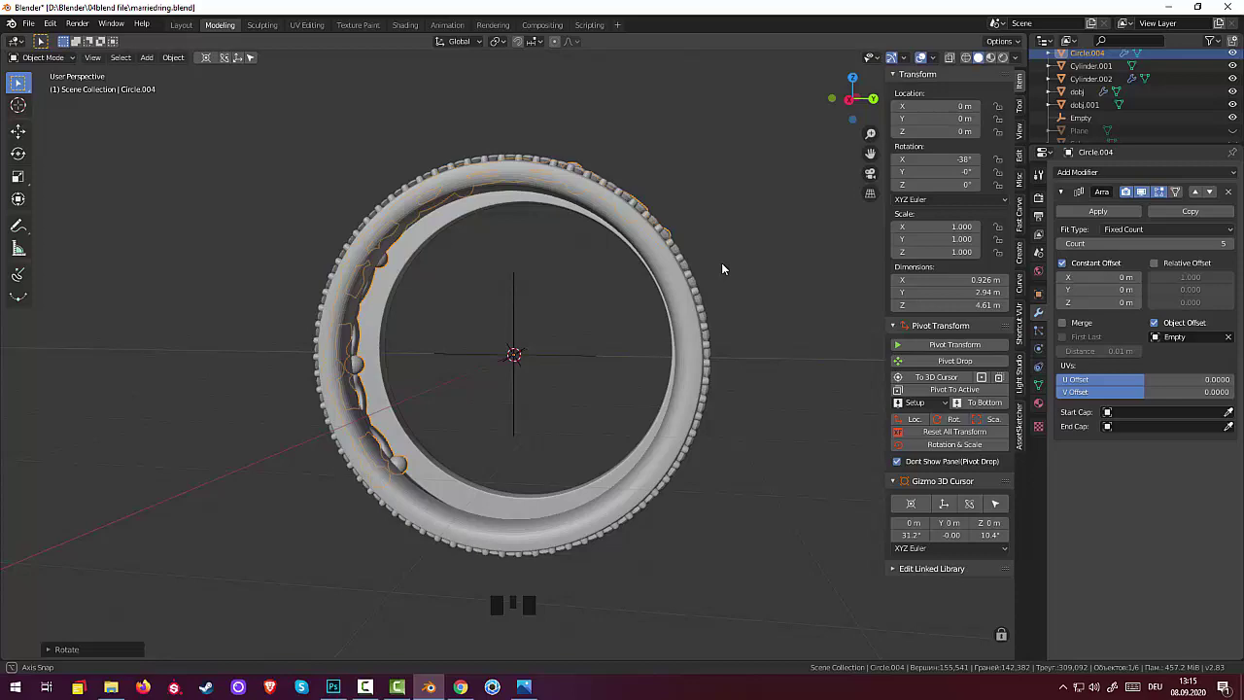
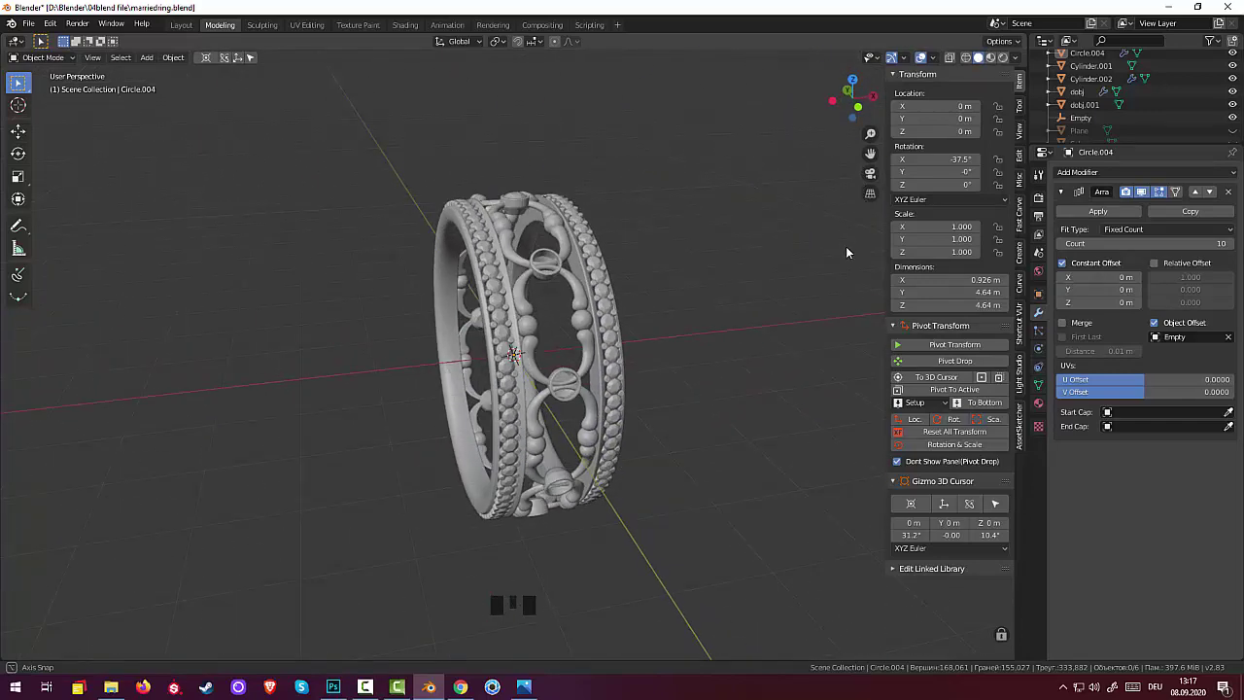
Step: Reset Cylinder.001's location, rotation and scale, then remove the old Empty from the Outliner
click(738, 364)
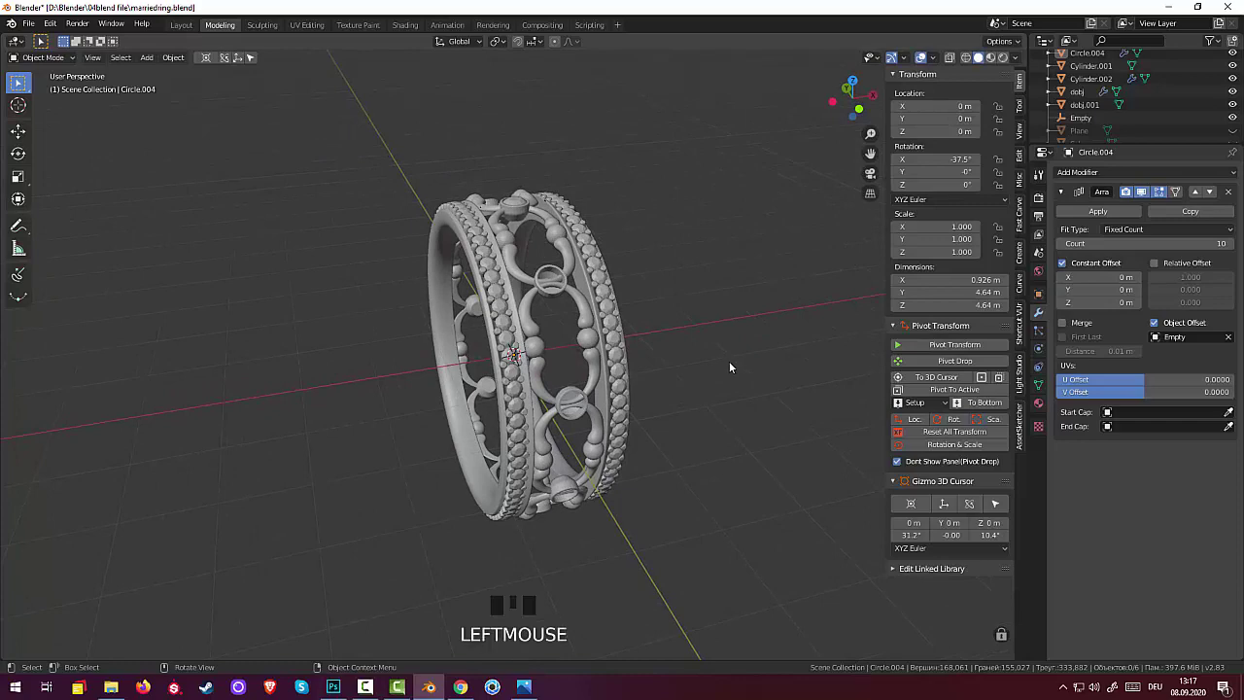
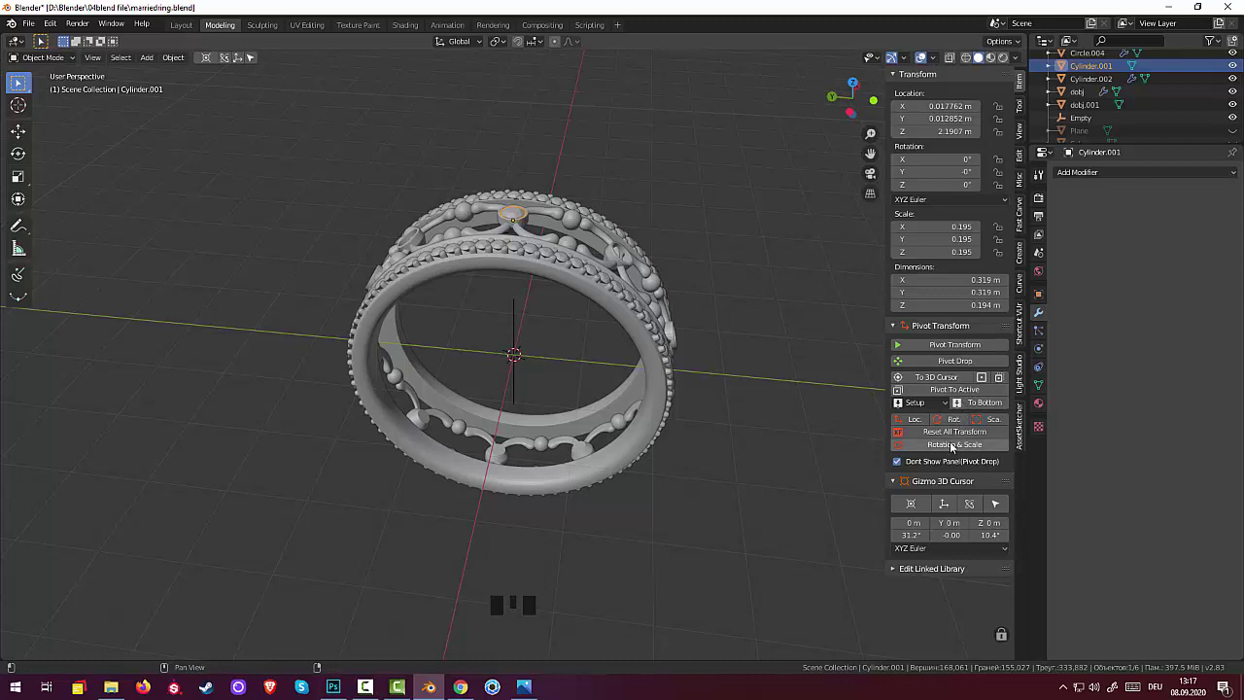
drag(951, 434, 524, 212)
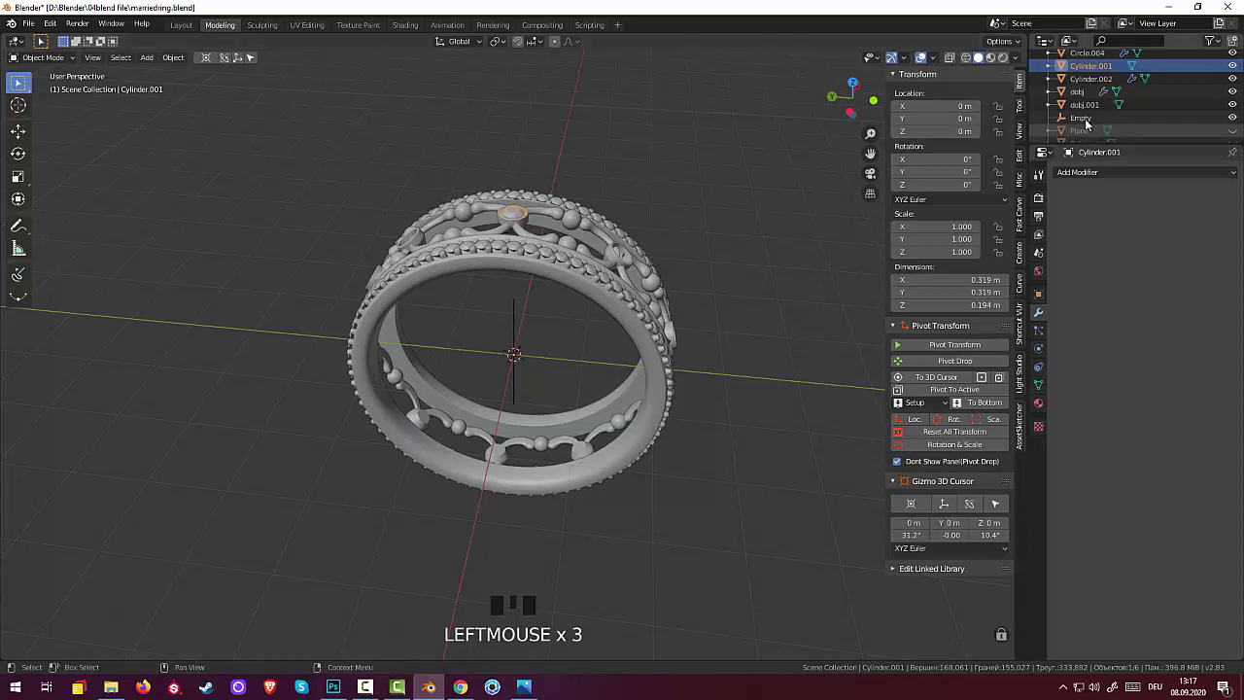
click(1086, 122)
key(Delete)
Step: Restore the empty, add a second one, Empty.001, at the ring centre and reselect the stone setting cylinder
click(1086, 122)
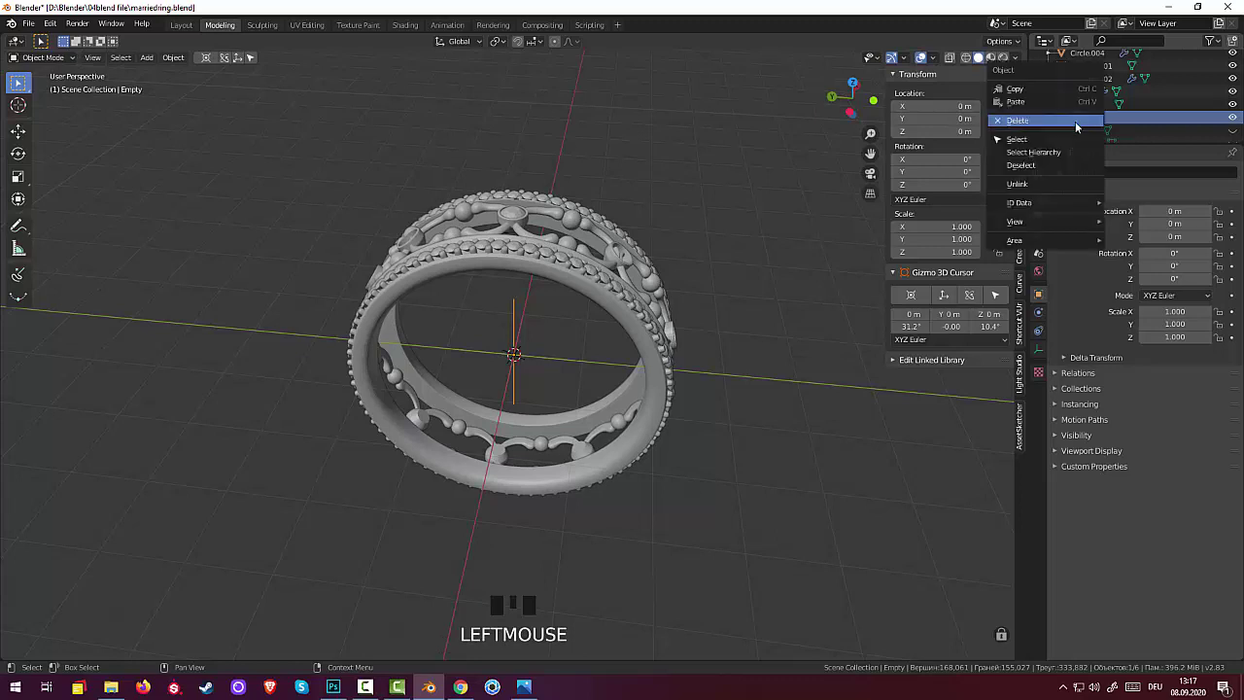
drag(1028, 126, 726, 234)
key(ctrl+z)
click(1086, 123)
drag(1243, 119, 214, 191)
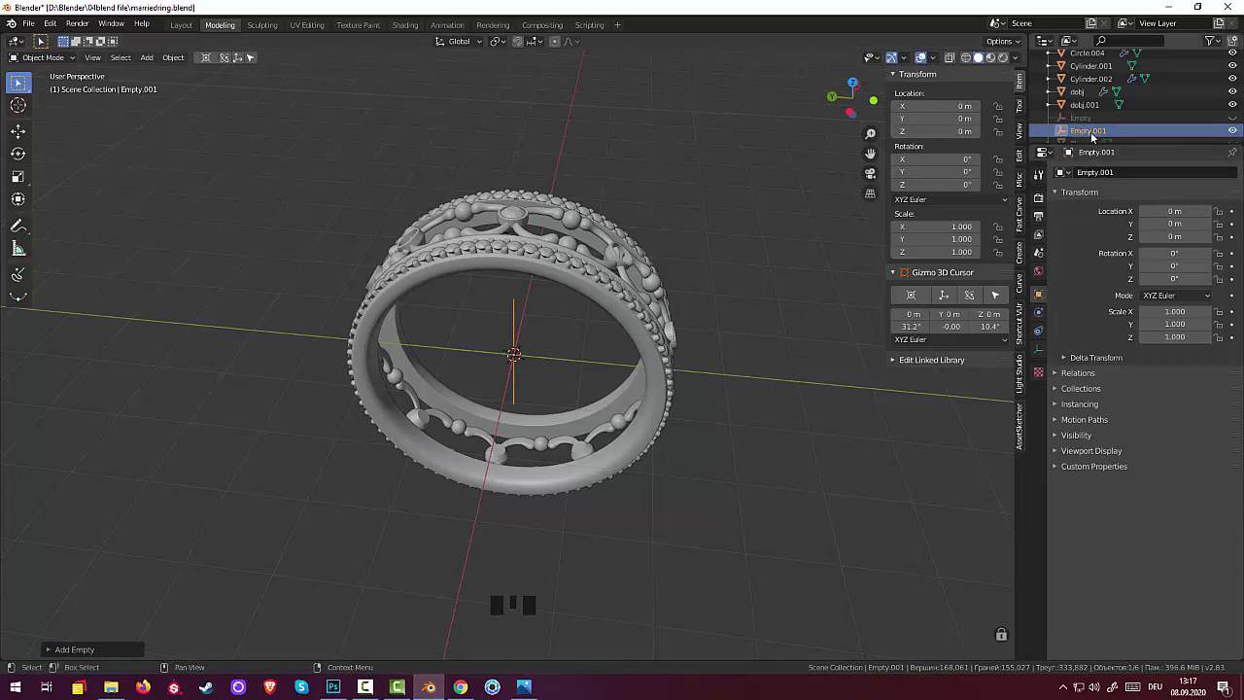
click(514, 214)
click(516, 218)
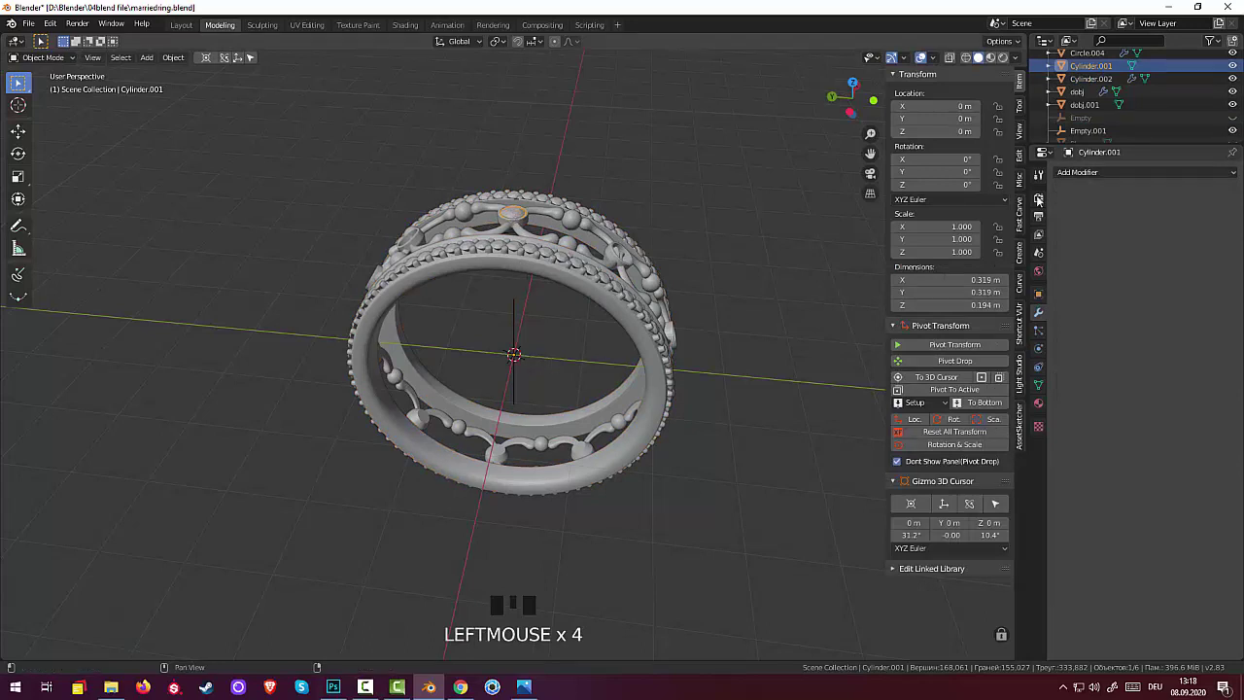
drag(985, 204, 1068, 263)
drag(1160, 329, 1144, 477)
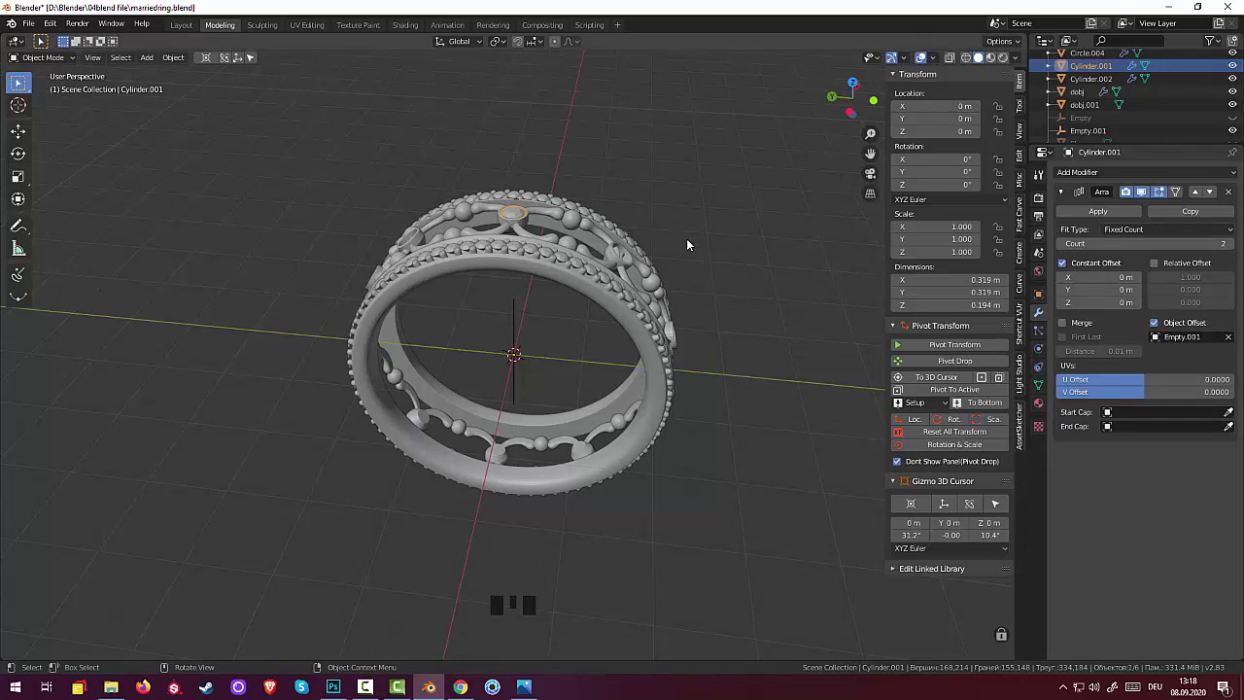
key(r)
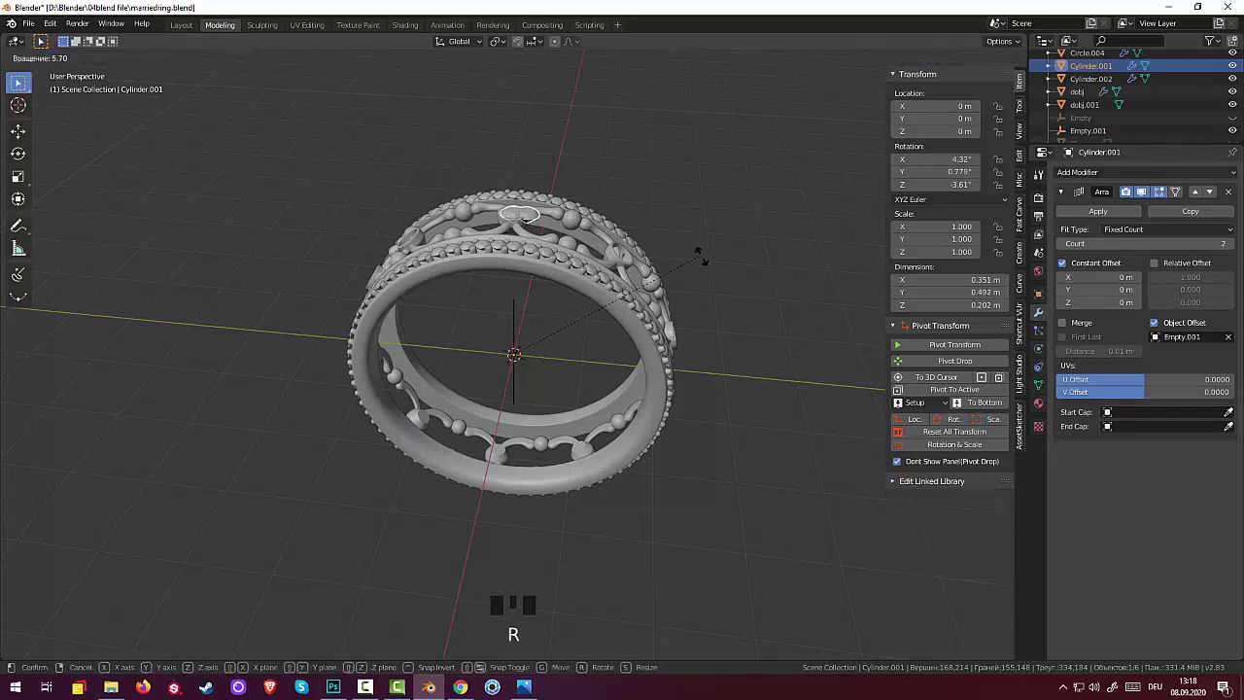
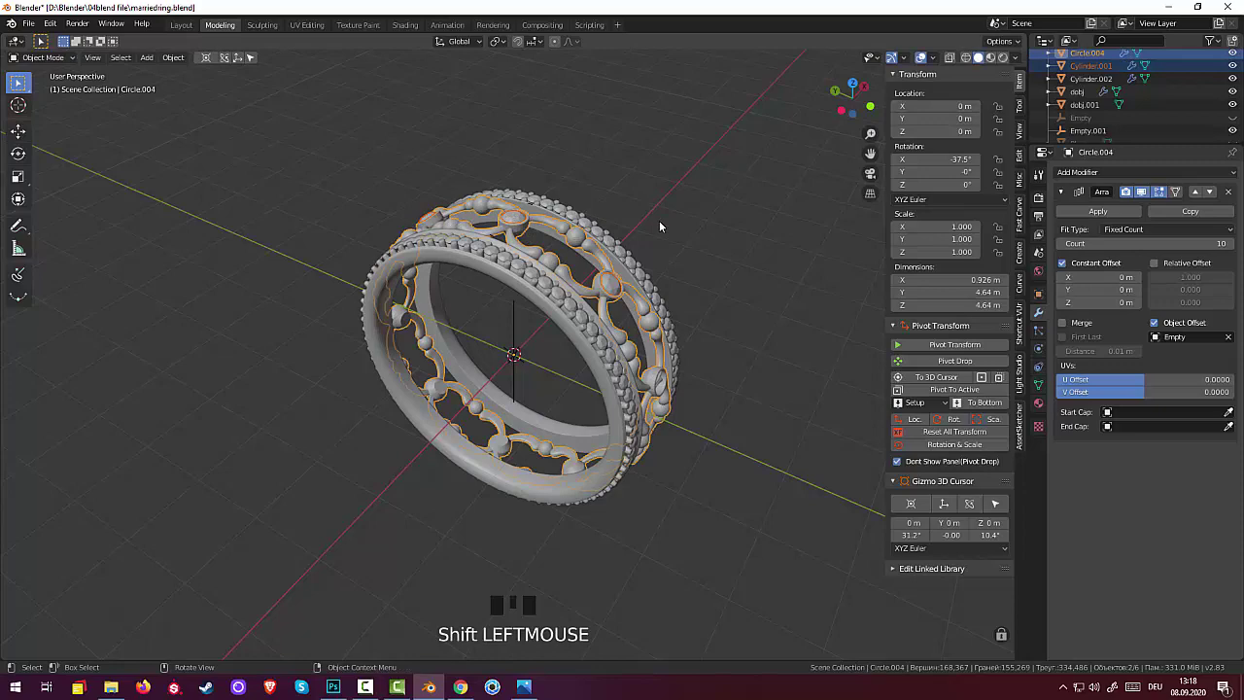
drag(771, 270, 621, 236)
click(621, 236)
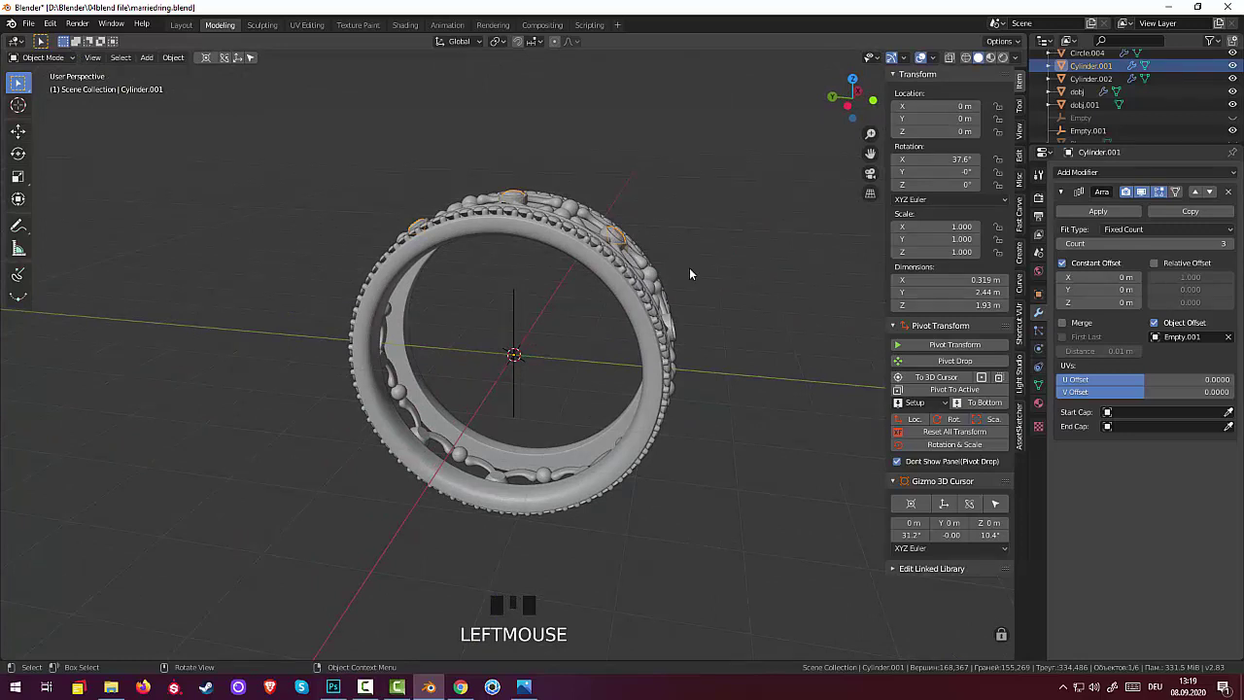
key(r)
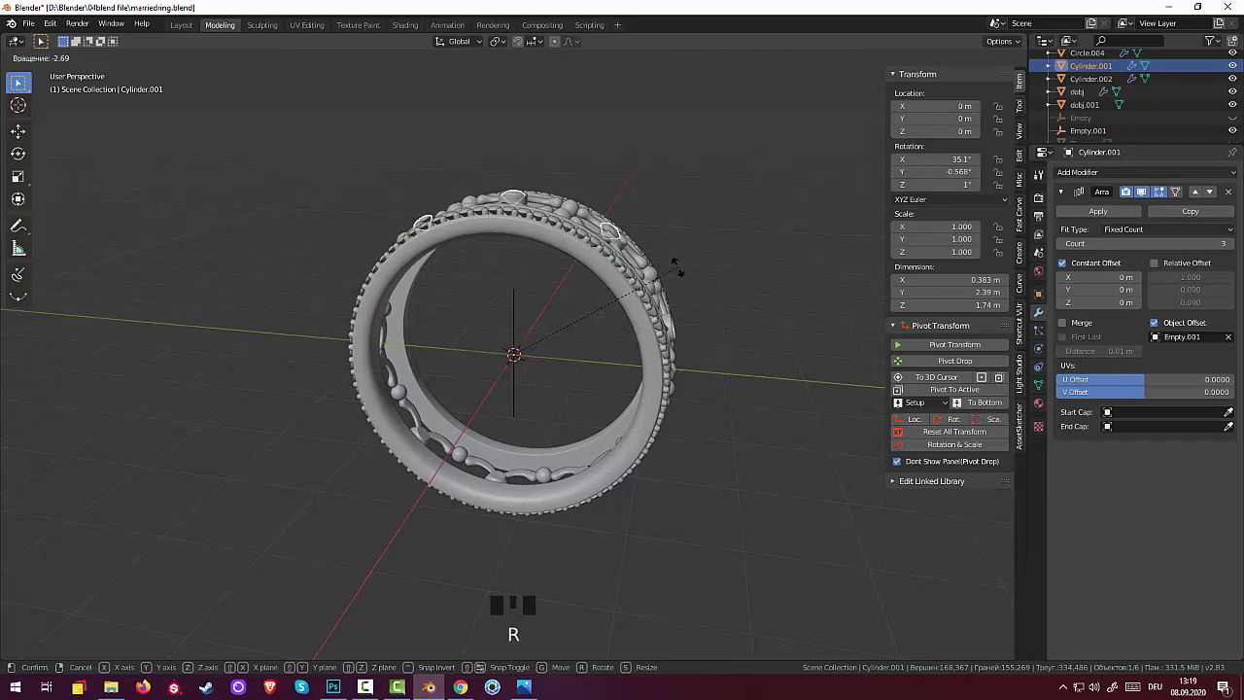
drag(702, 290, 612, 330)
click(612, 330)
click(621, 322)
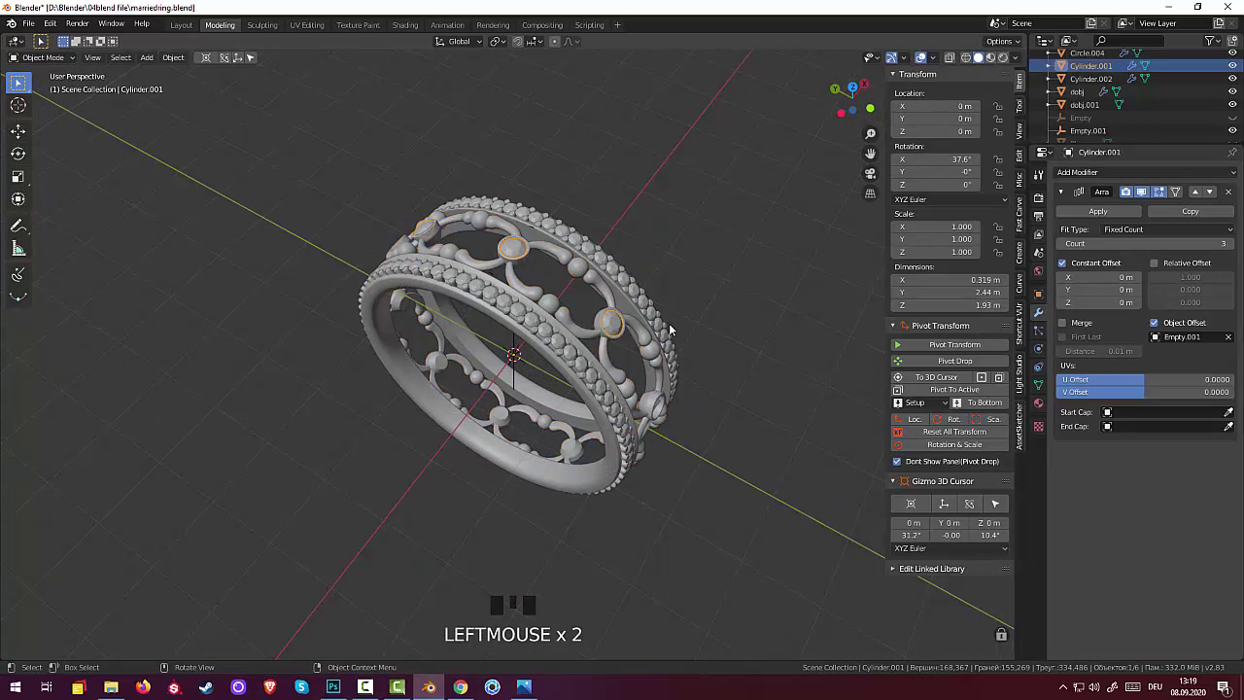
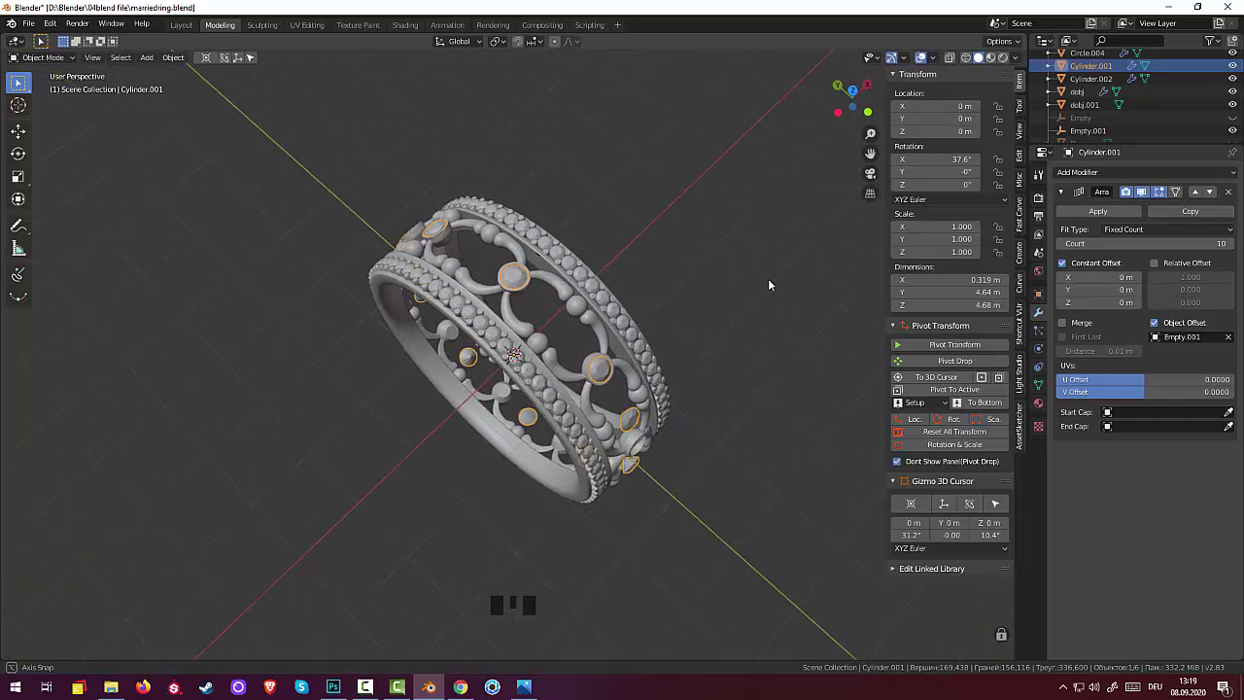
key(ctrl+z)
key(ctrl+z)
key(ctrl+z)
key(ctrl+z)
key(ctrl+z)
key(ctrl+z)
key(ctrl+z)
key(ctrl+z)
key(ctrl+z)
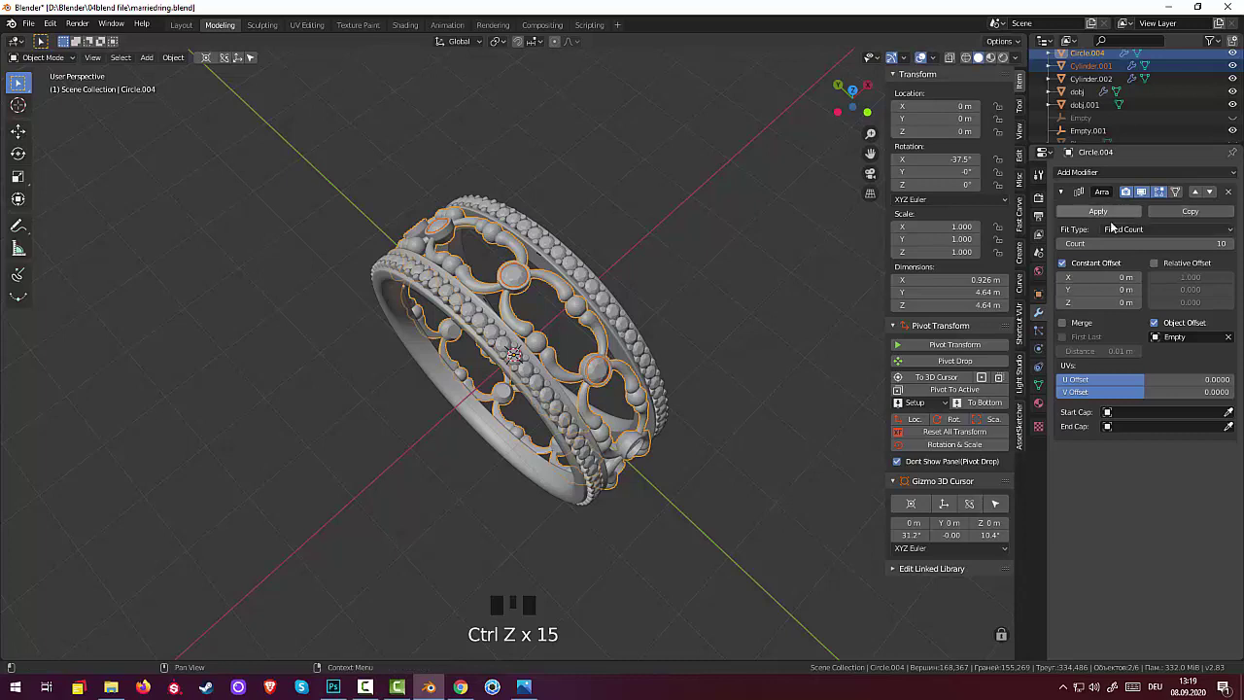
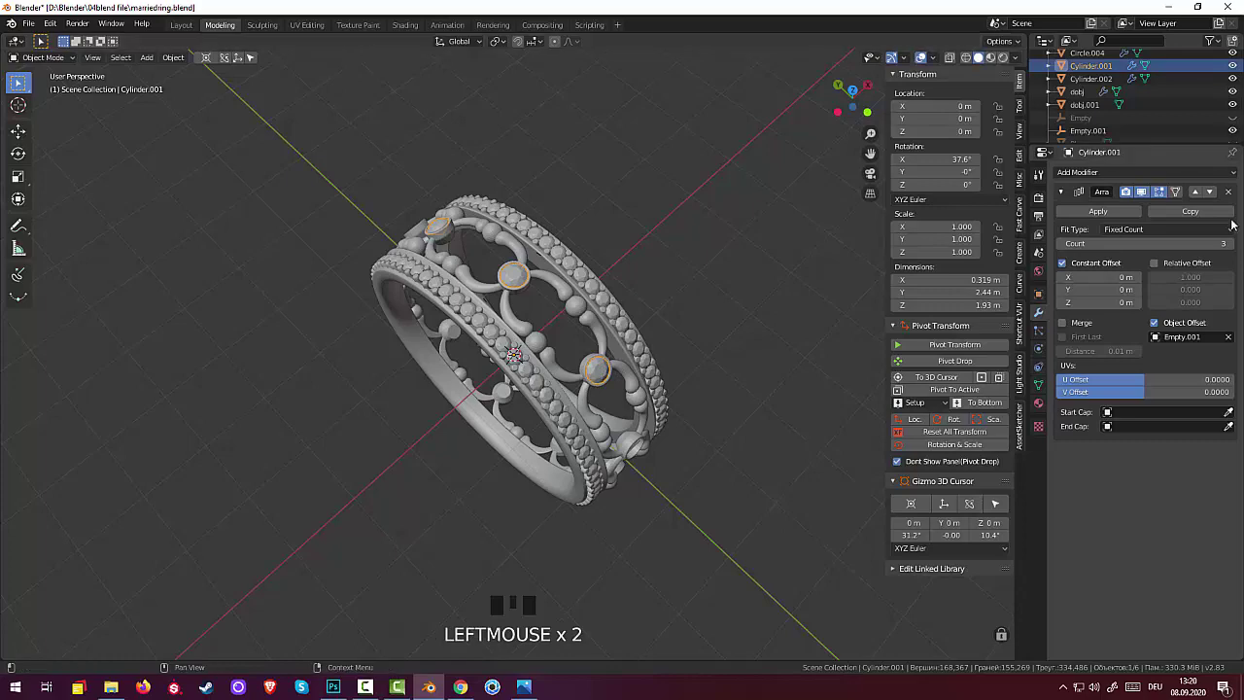
Step: Remove the Array modifier from the stone setting Cylinder.001 so a single setting remains
drag(1235, 193, 765, 324)
drag(765, 325, 622, 275)
click(622, 275)
click(624, 273)
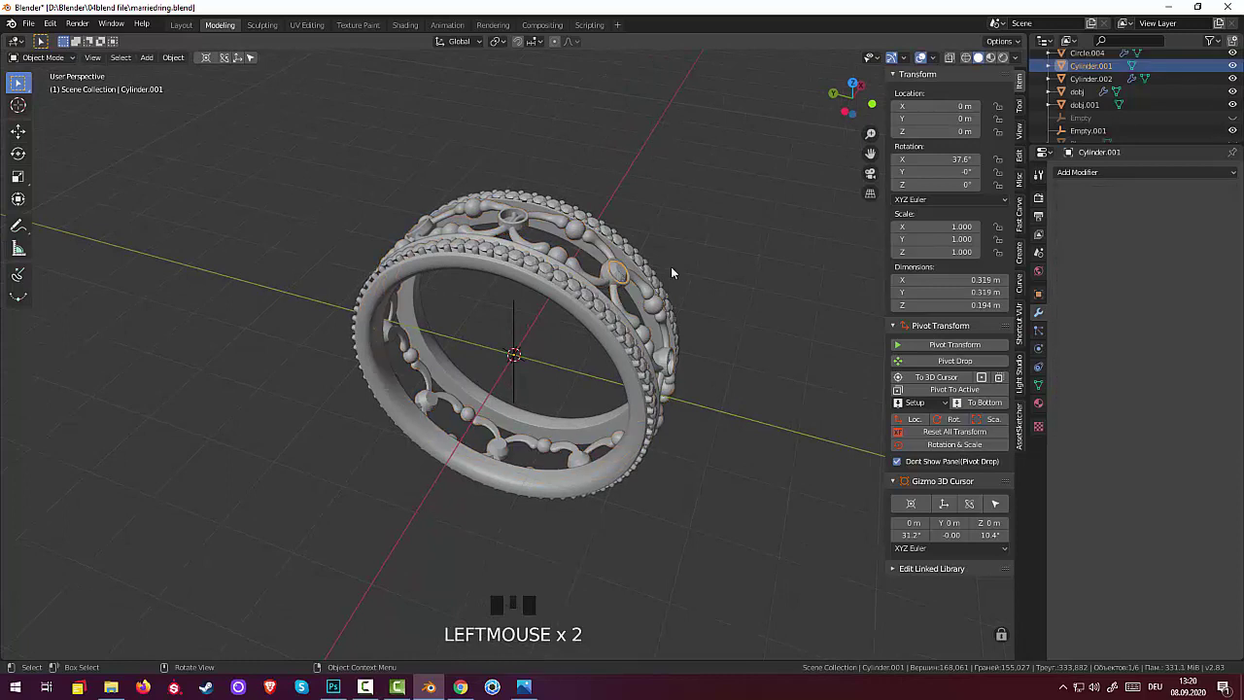
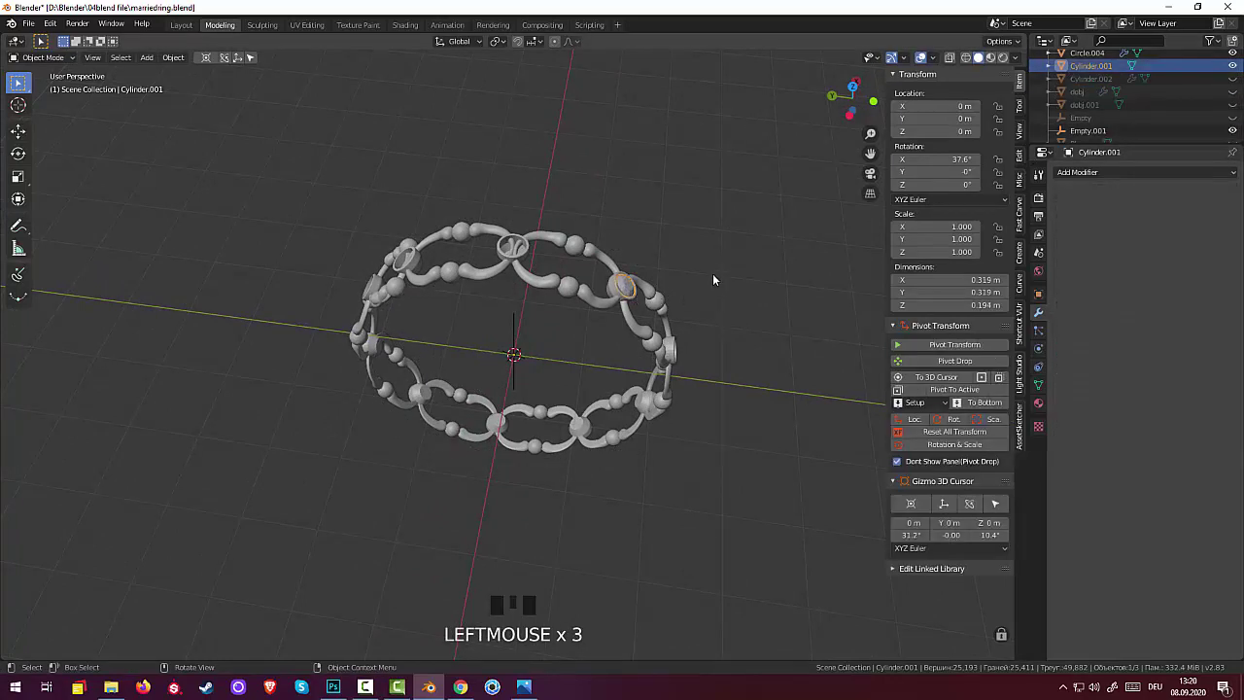
Step: Try a rotated copy of the stone setting, undo it, and switch to Right Orthographic view
drag(734, 196, 738, 225)
key(shift+d)
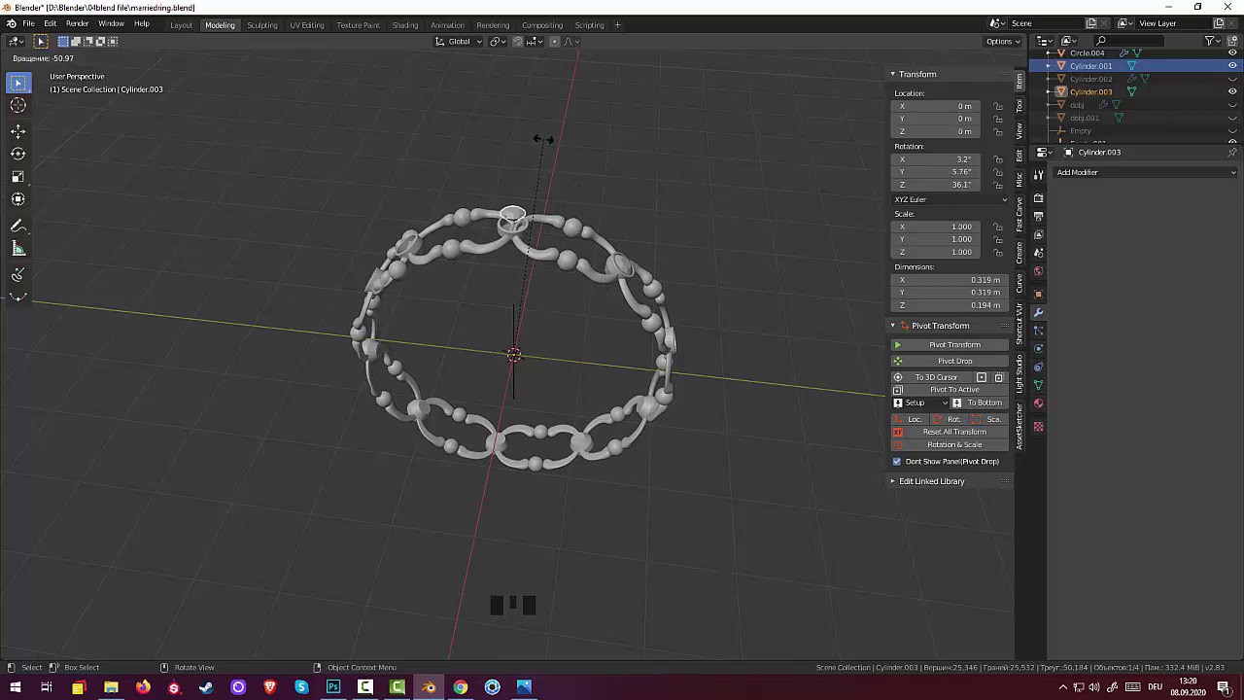
drag(560, 149, 459, 154)
key(ctrl+z)
drag(633, 217, 690, 214)
key(KP_3)
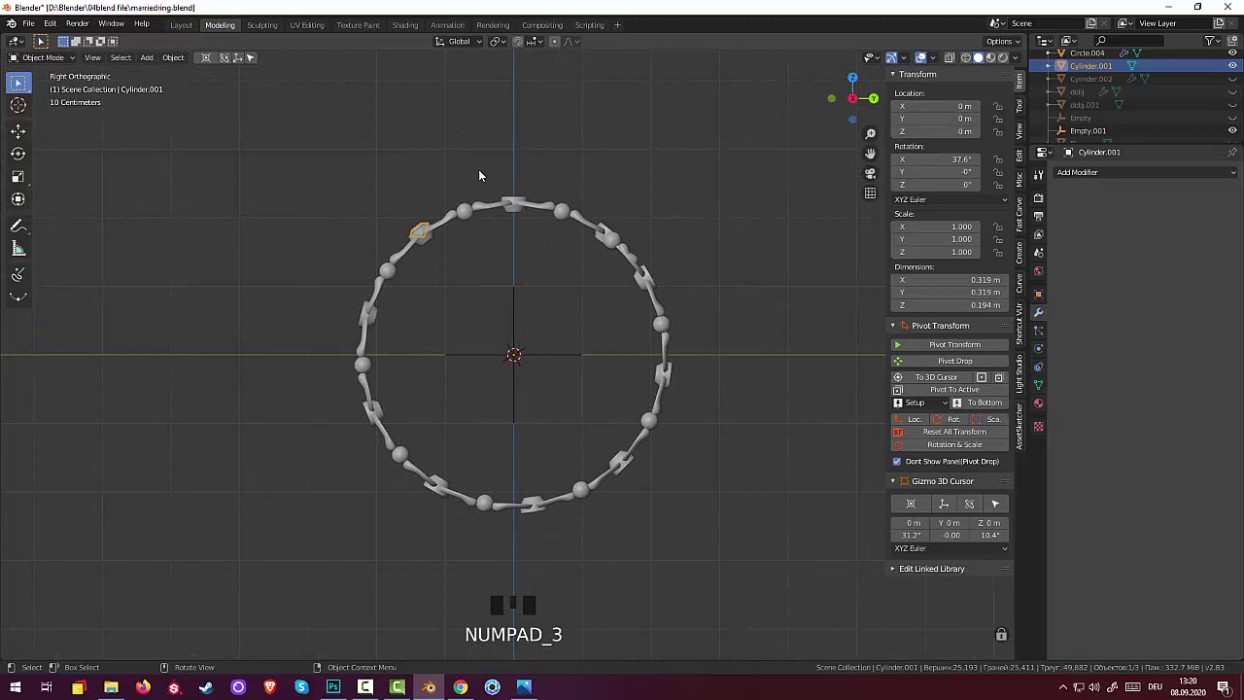
Step: Duplicate the stone setting eight times, rotating each copy around the 3D cursor into the next flower
key(shift+d)
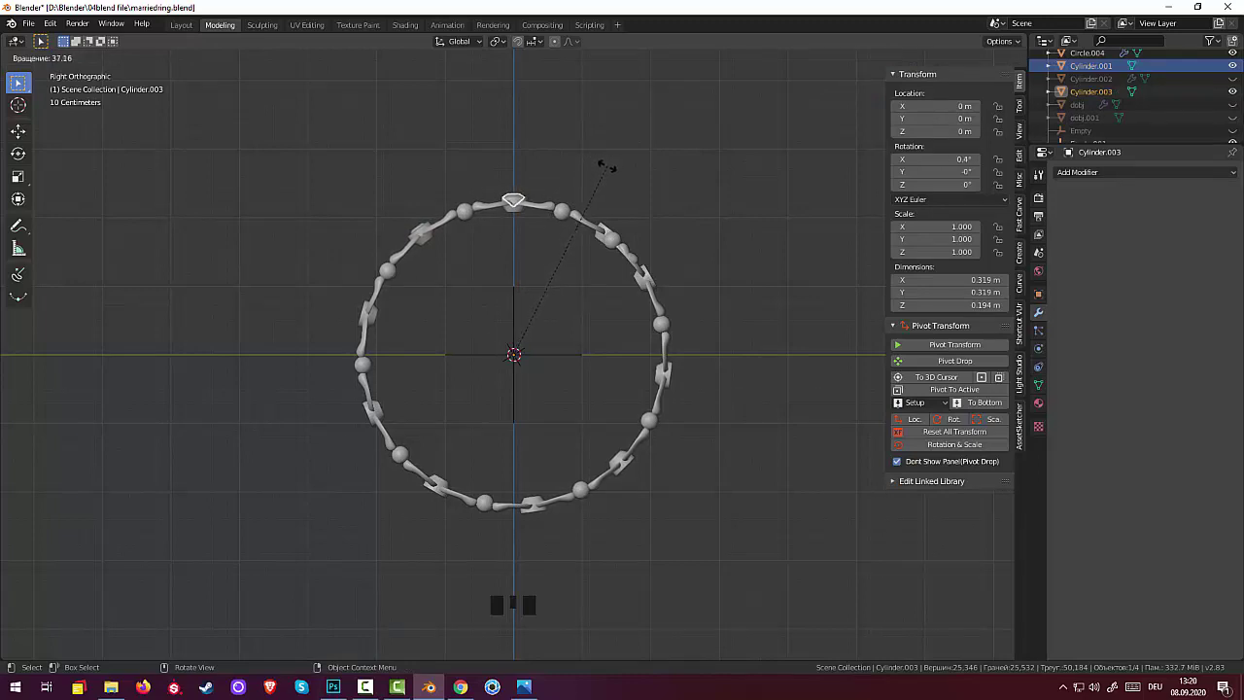
key(shift+d)
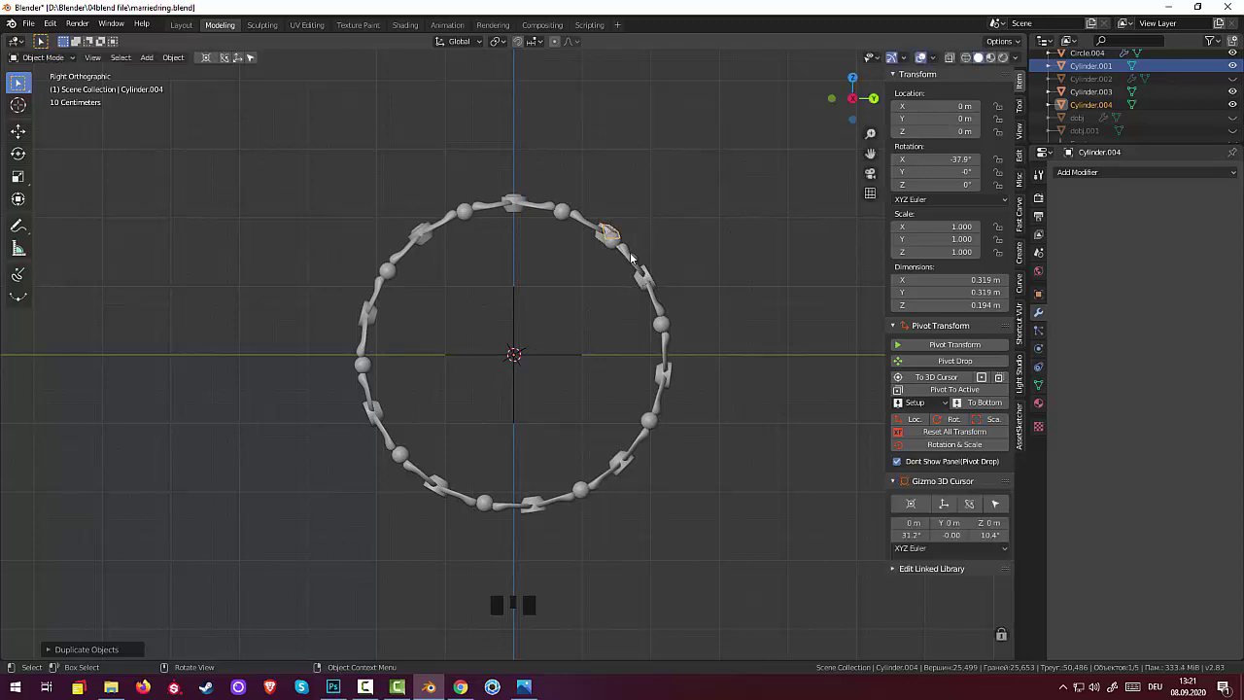
key(shift+d)
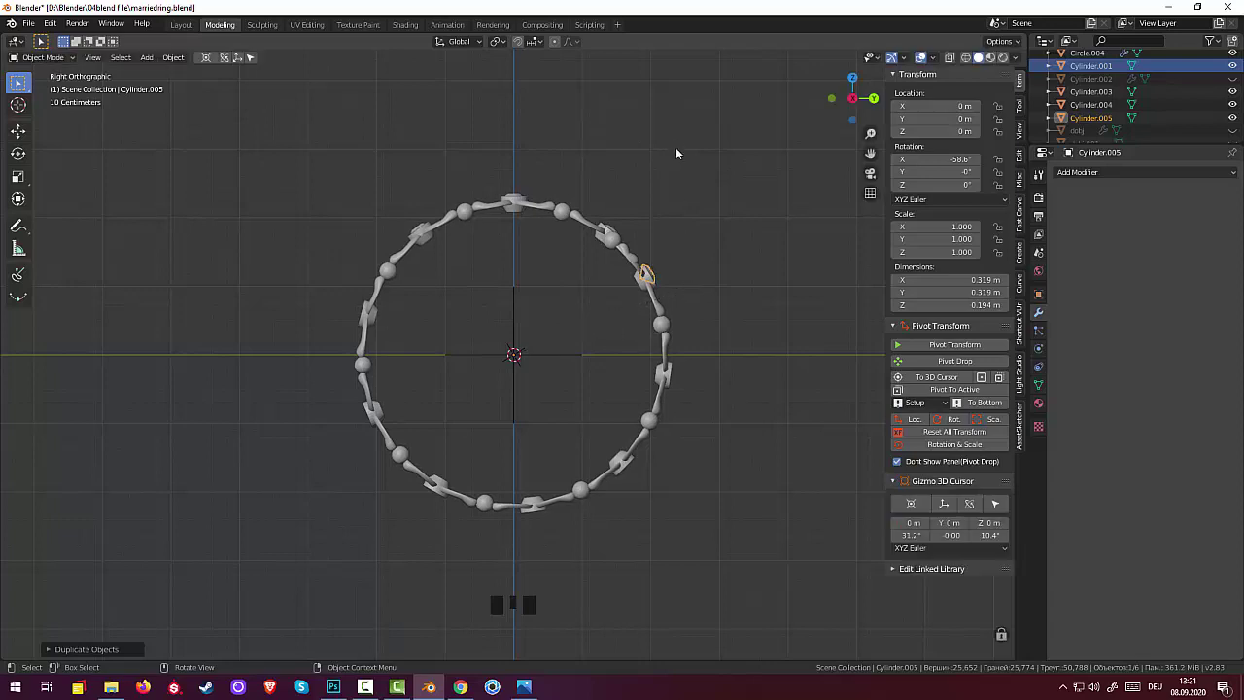
key(shift+d)
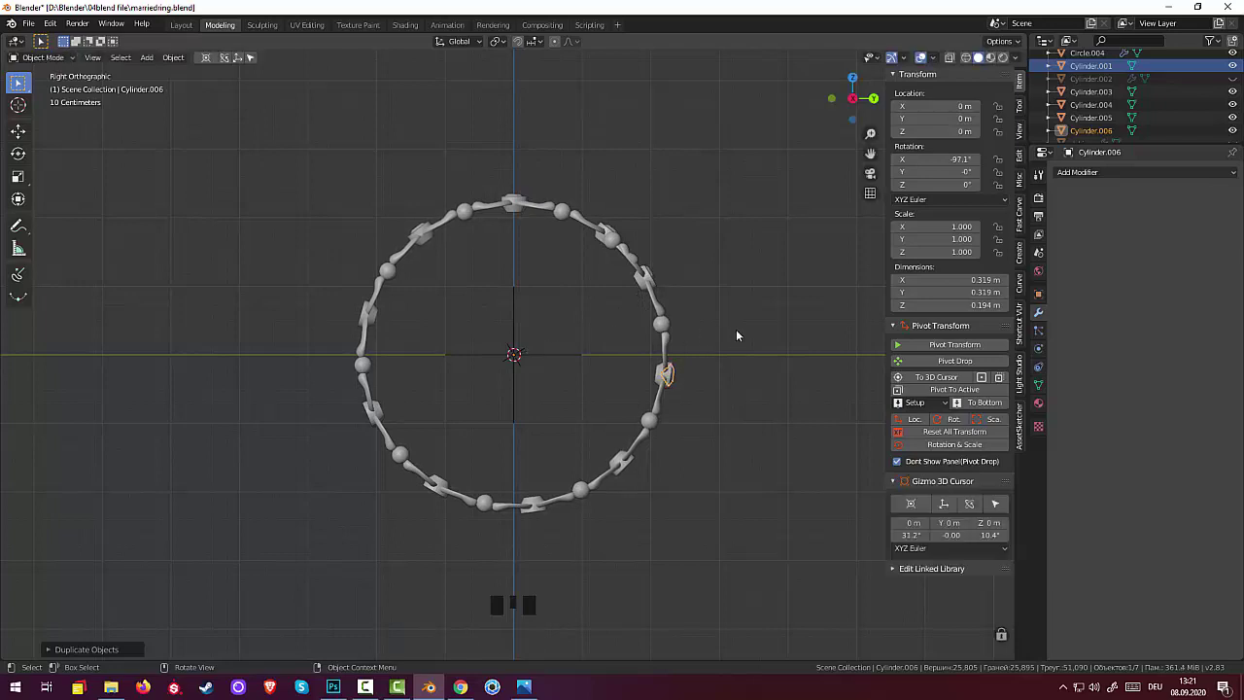
key(shift+d)
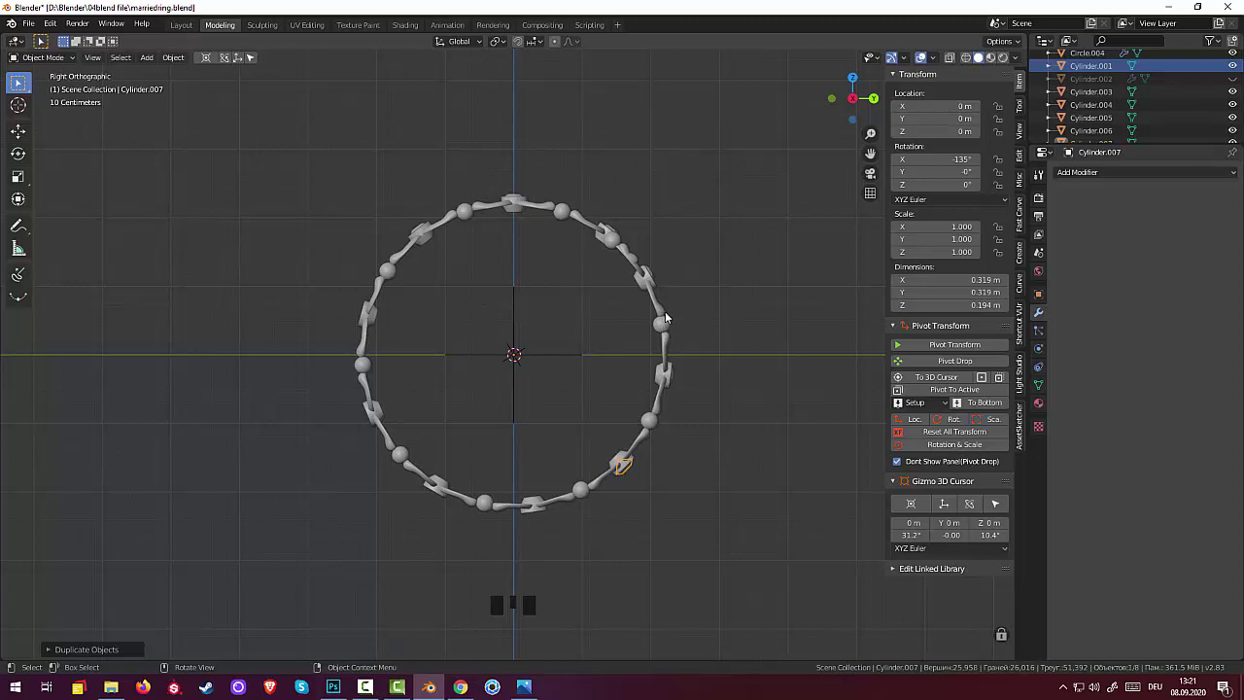
key(shift+d)
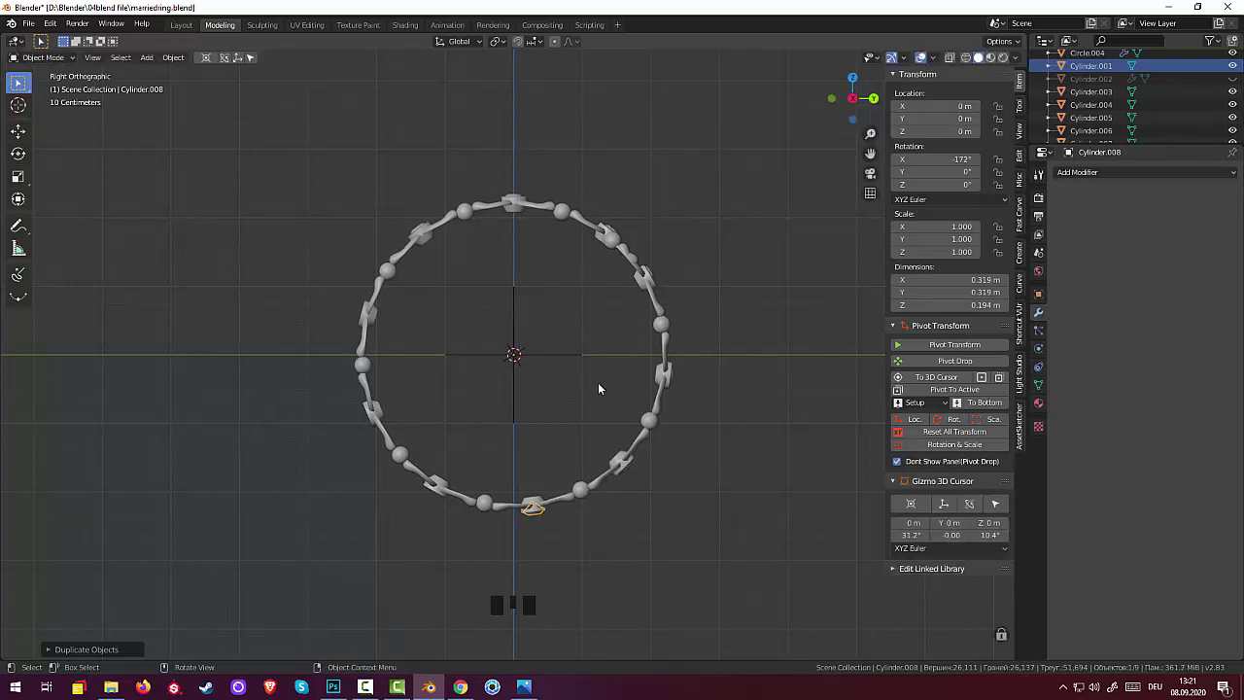
key(shift+d)
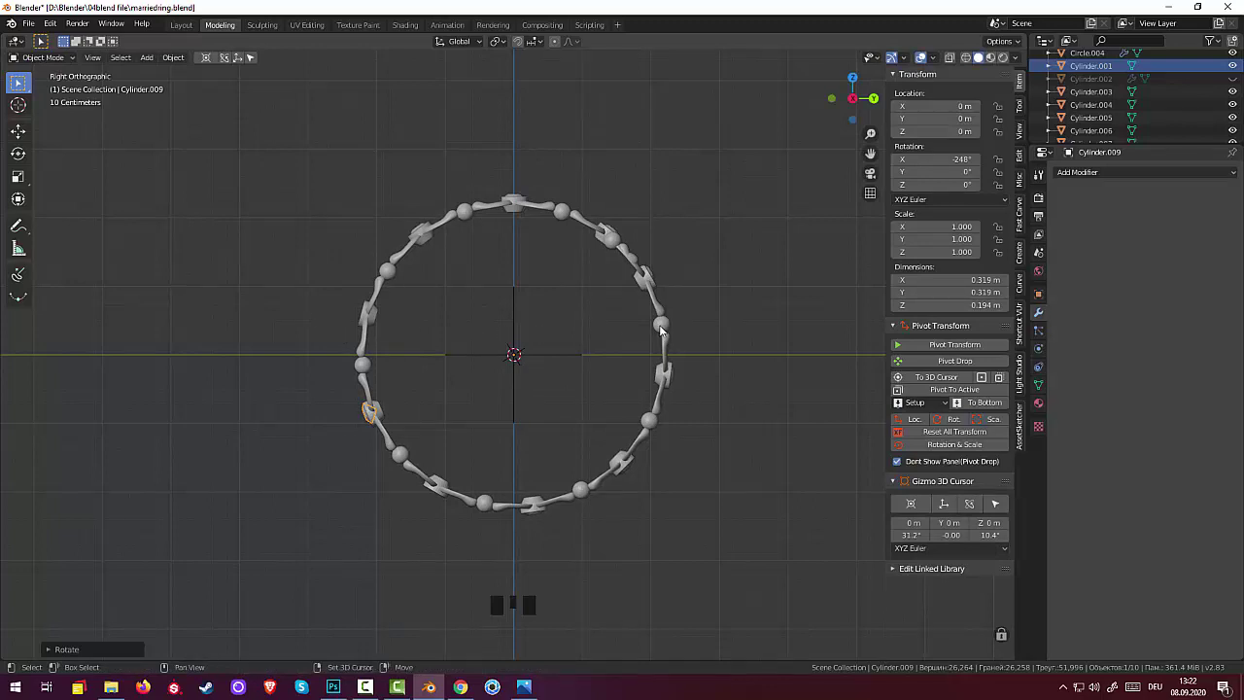
key(shift+d)
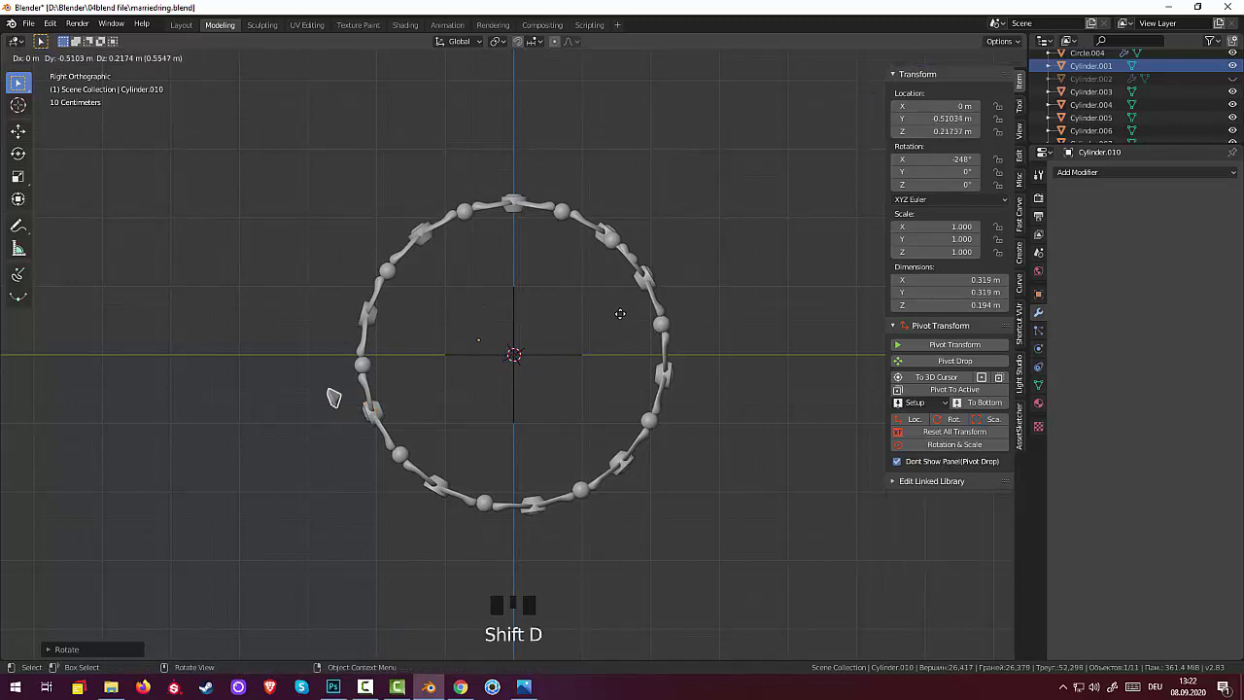
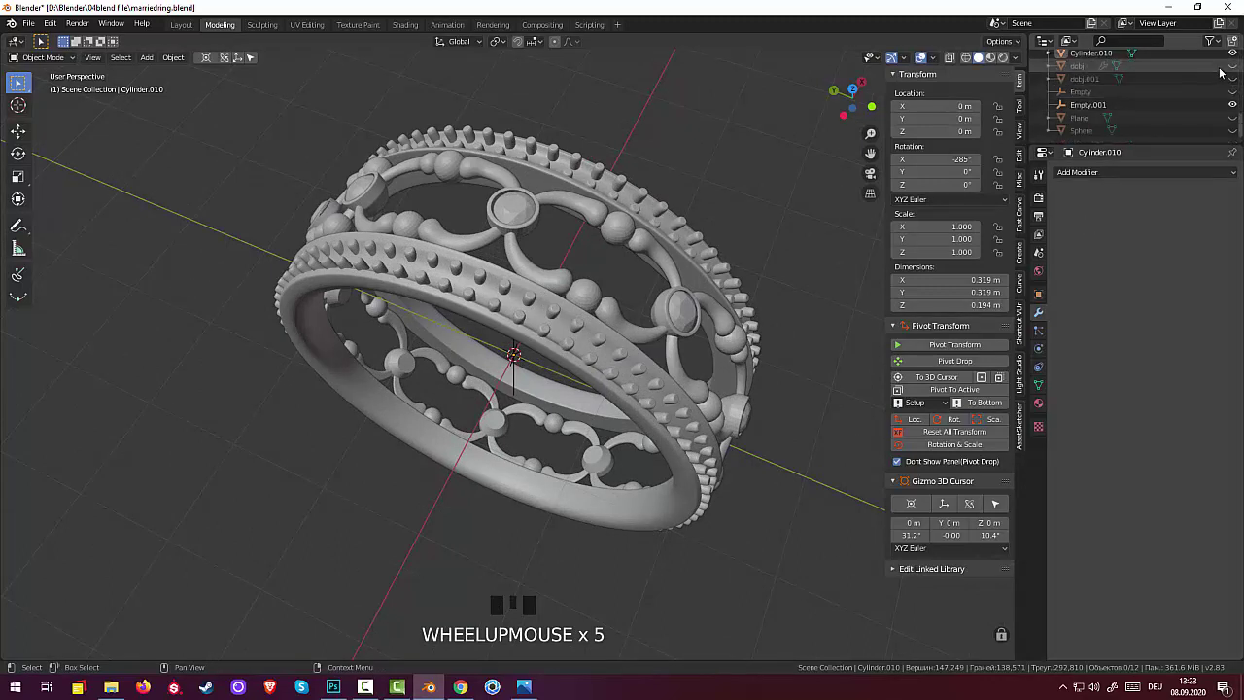
drag(1240, 70, 806, 460)
drag(806, 461, 463, 179)
click(462, 180)
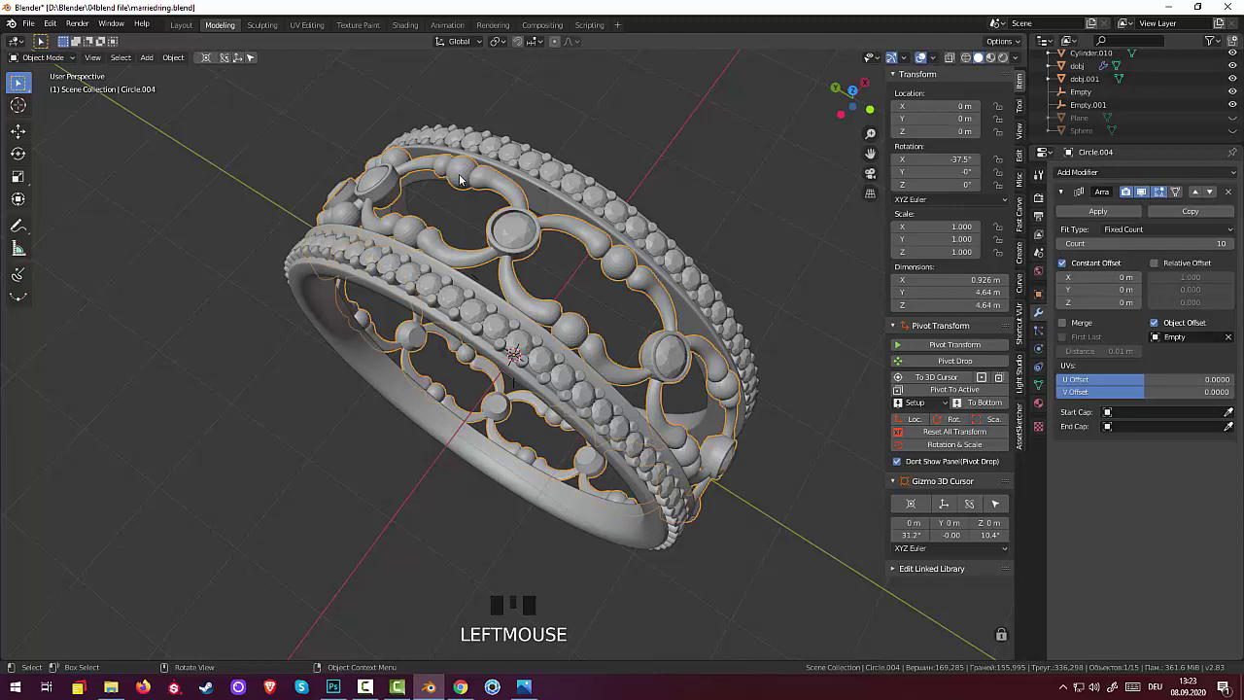
drag(463, 178, 851, 223)
click(852, 223)
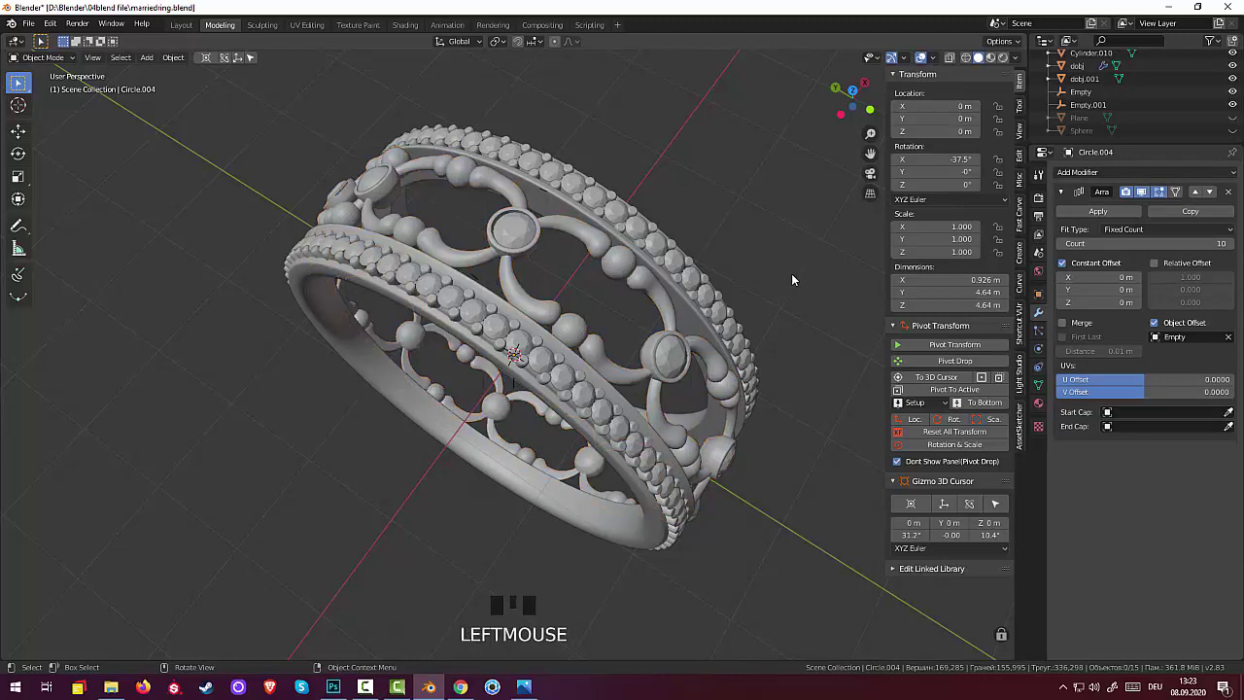